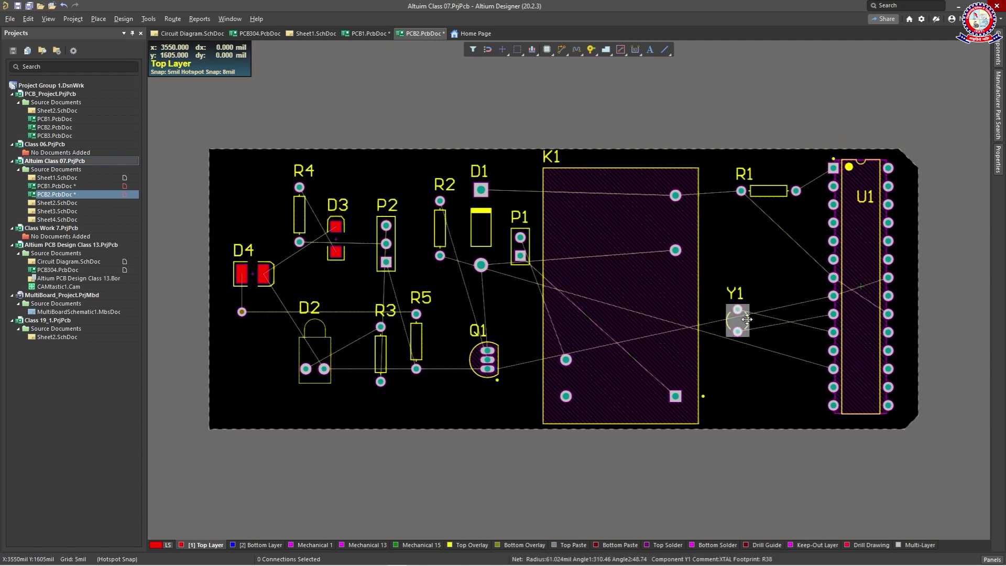
- Rotate crystal Y1 via Rotate Selection and set its pivot point on the board
scroll("up", 3)
left_click(786, 386)
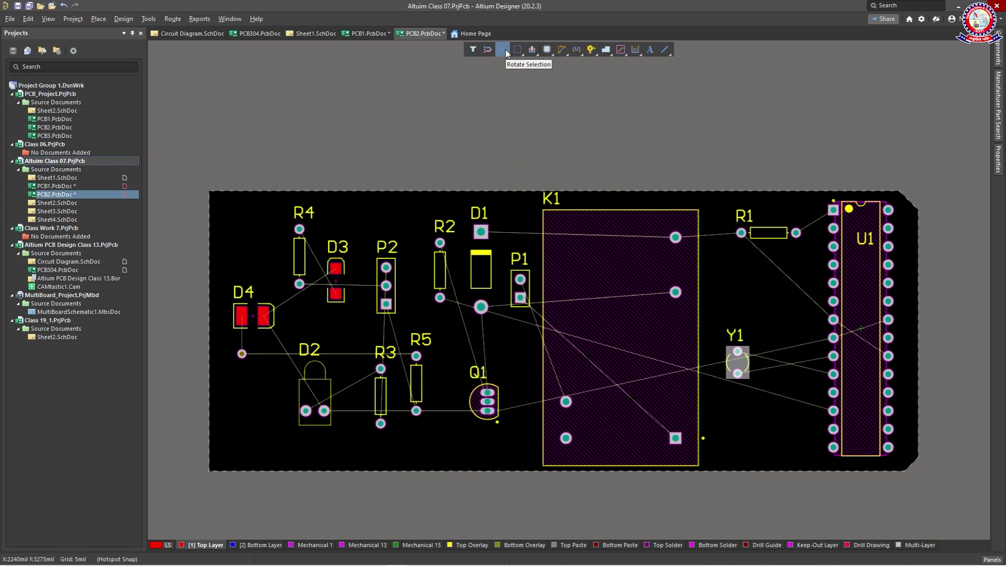
left_click_drag(510, 53, 530, 184)
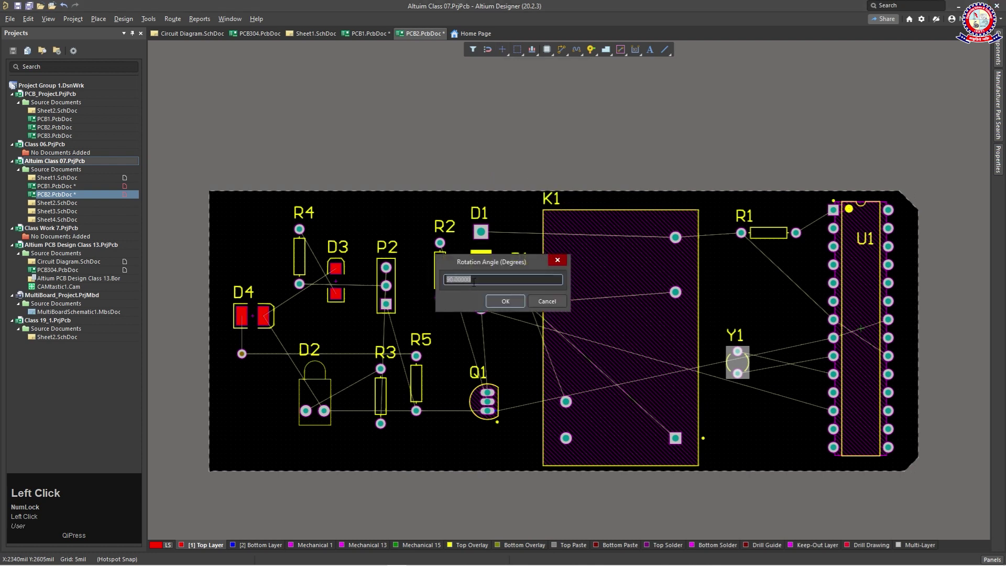
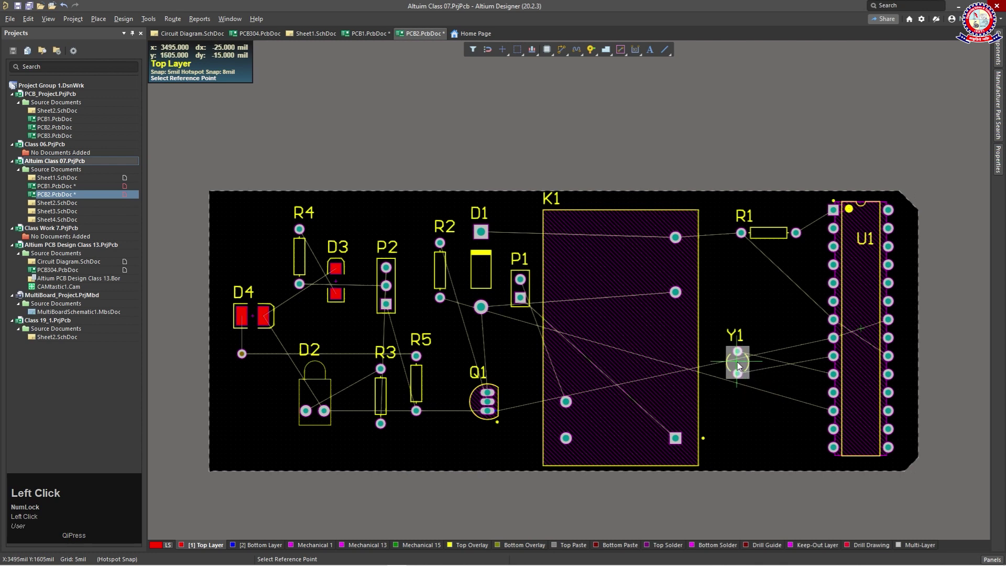
left_click(743, 364)
scroll("up", 3)
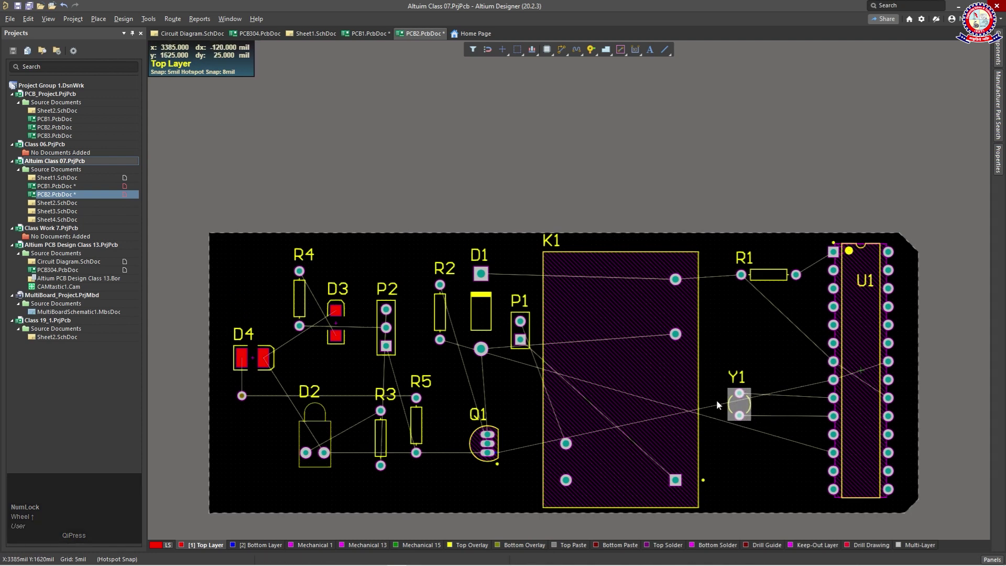
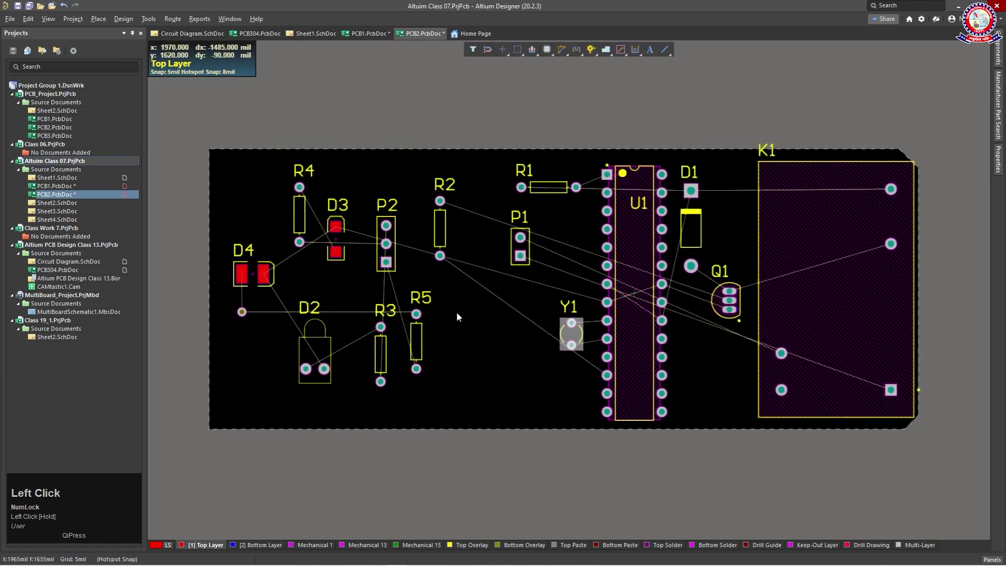
- Drag U1 to the board centre and rearrange R1, Y1, D1, Q1, K1 and P1 around it
left_click_drag(525, 251, 684, 338)
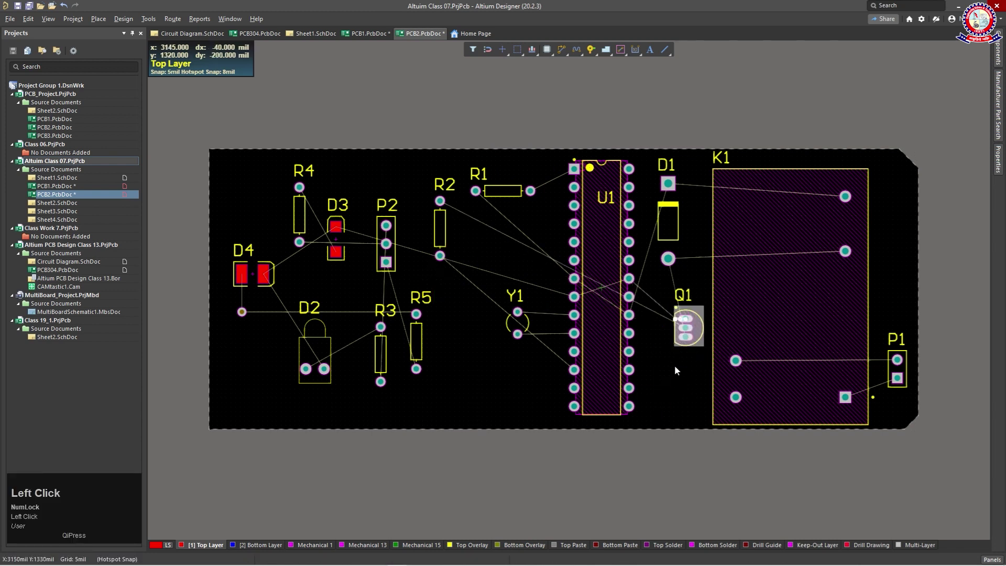
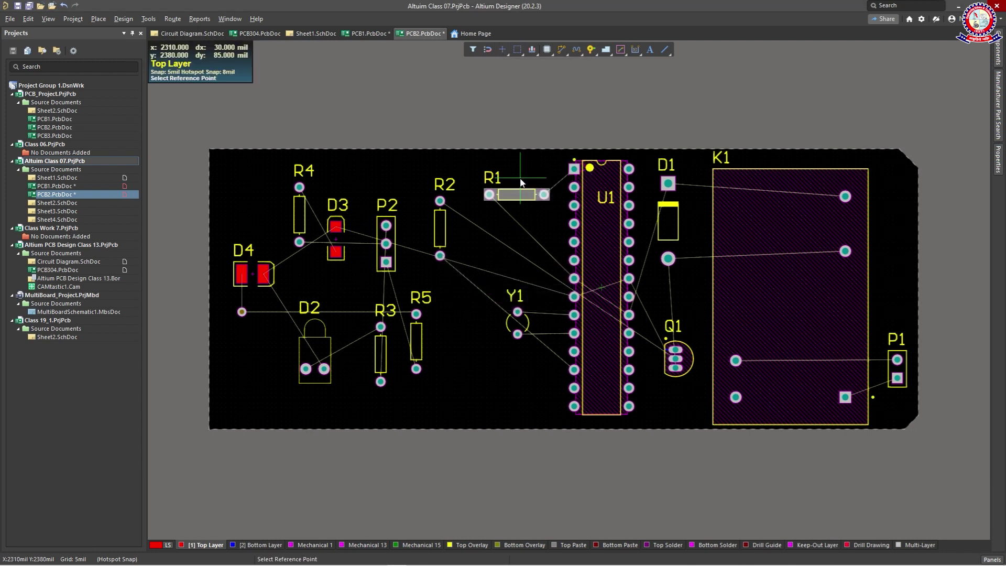
- Place R1 beside U1, reposition P2 at the bottom, and line R4 up between R5 and R3
left_click_drag(526, 191, 460, 230)
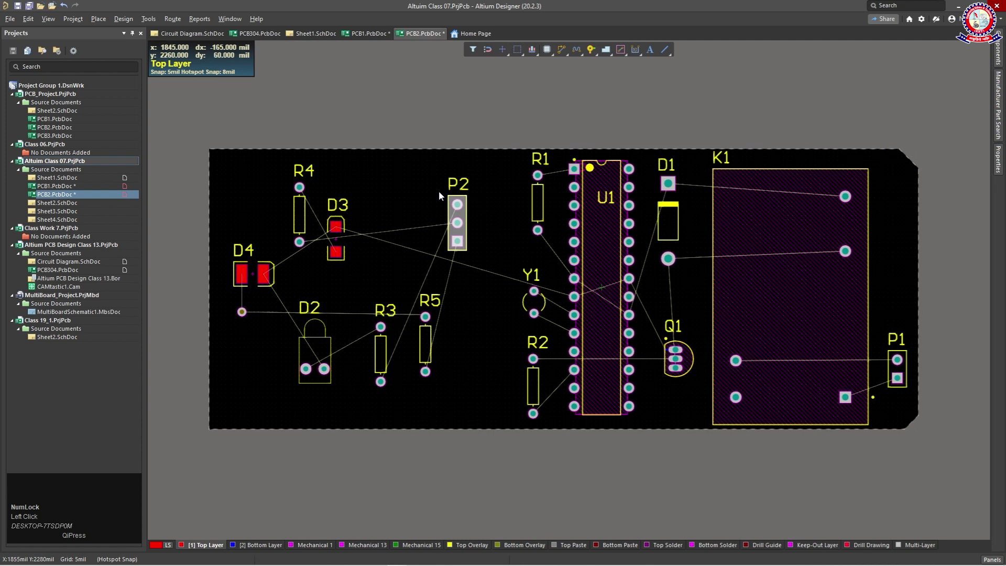
left_click_drag(509, 52, 515, 179)
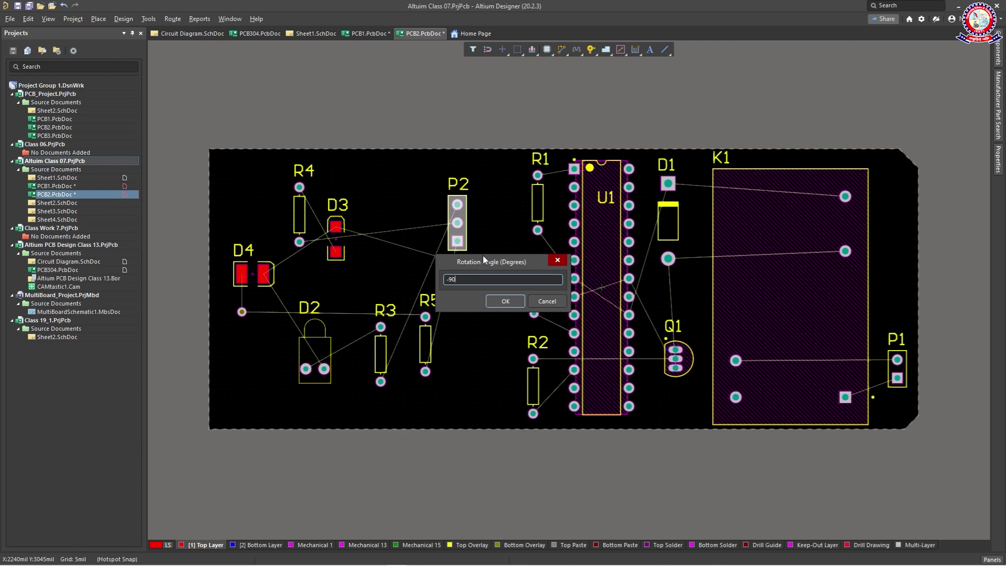
left_click_drag(465, 222, 489, 363)
left_click_drag(489, 363, 239, 302)
- Move D4 to the top left and place D3 directly beneath it
key("Delete")
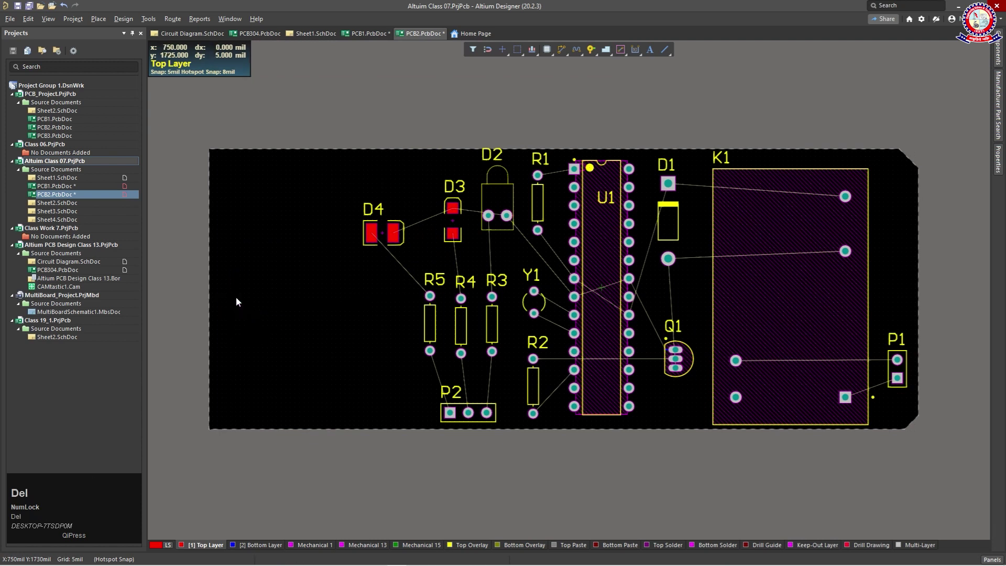
left_click_drag(455, 212, 402, 229)
scroll("up", 3)
left_click_drag(437, 234, 654, 341)
scroll("down", 3)
- Bring D2 up beside D3 and shift the LED group toward the board's left
left_click_drag(627, 328, 399, 309)
left_click_drag(399, 309, 572, 228)
left_click_drag(572, 228, 256, 257)
left_click_drag(256, 257, 518, 241)
scroll("up", 3)
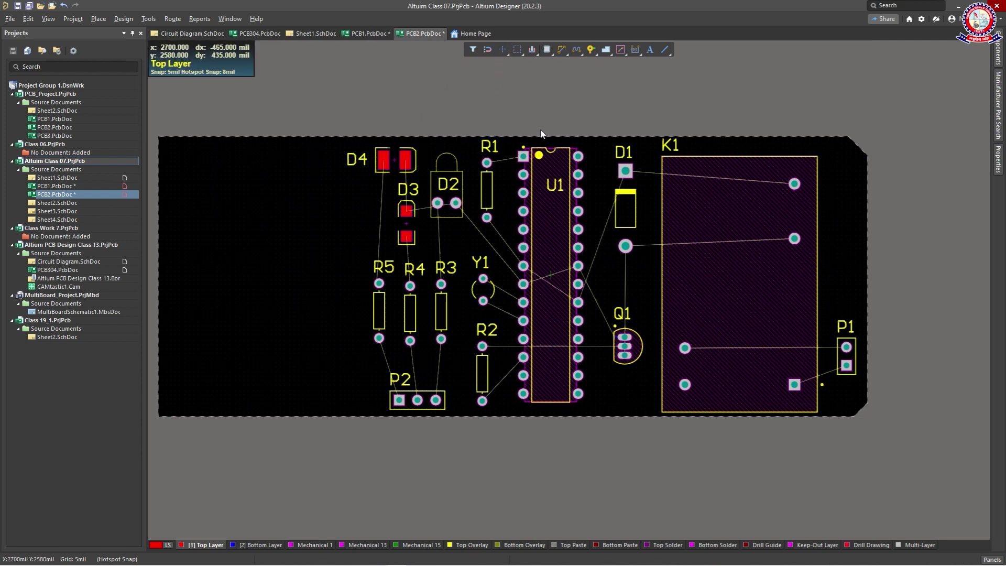
- Route a top-layer track from D4's pad down to R5's pad and select it
key("ctrl+w")
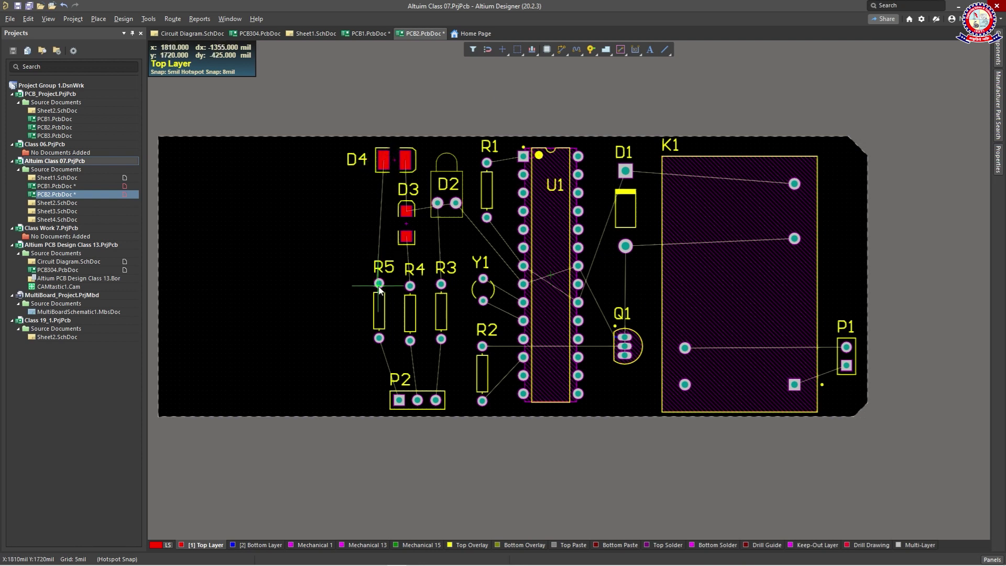
left_click(383, 287)
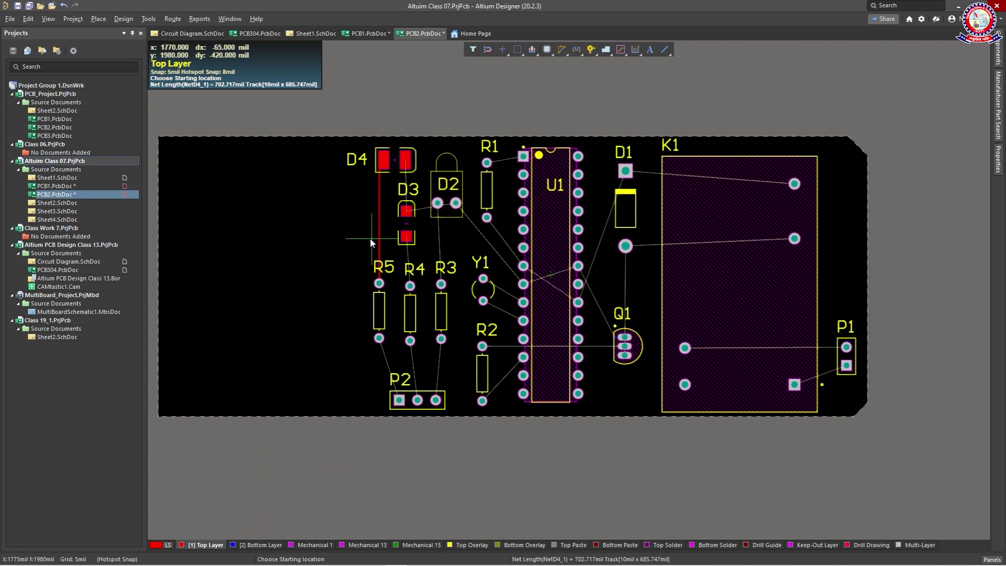
right_click(368, 245)
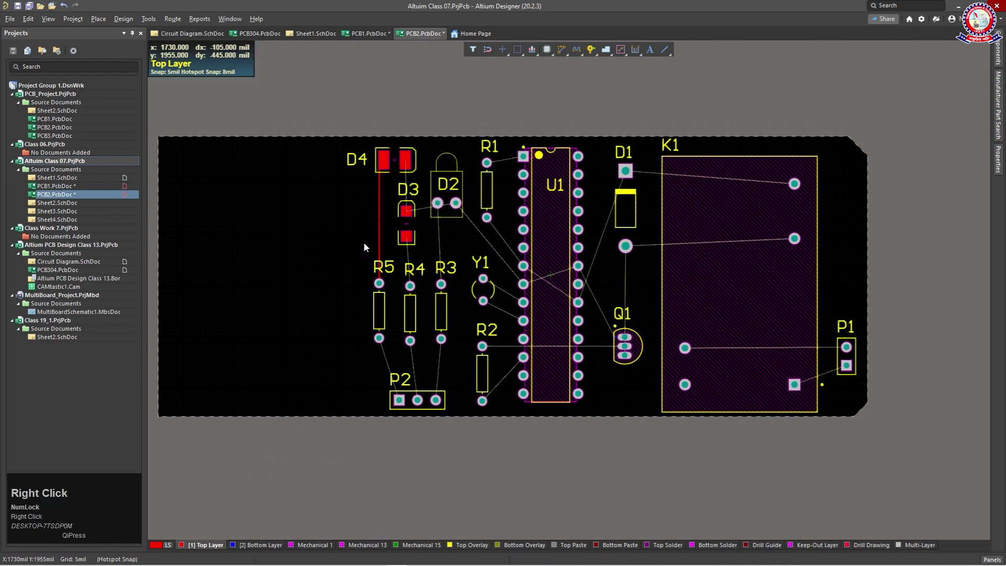
left_click(385, 238)
scroll("up", 3)
left_click(436, 220)
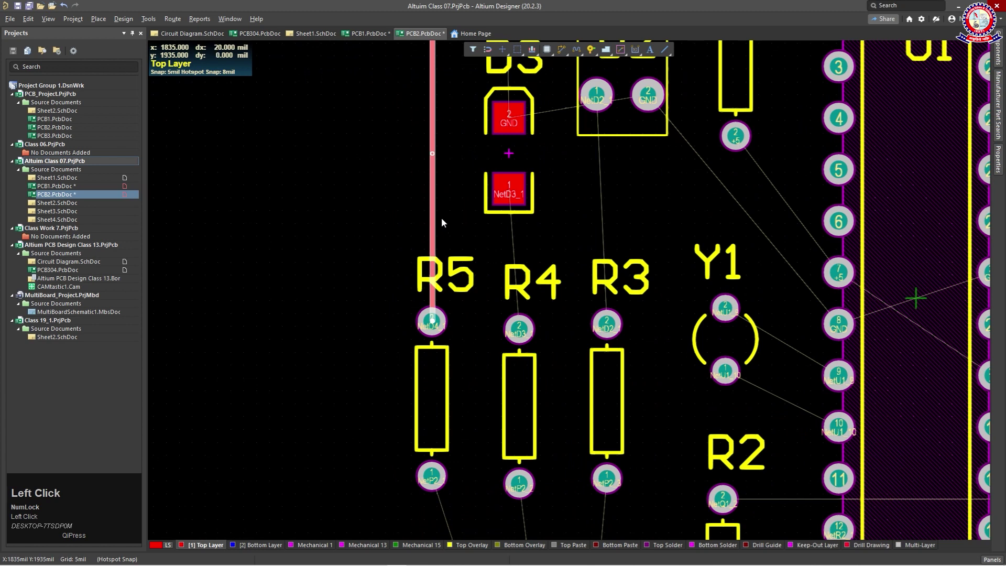
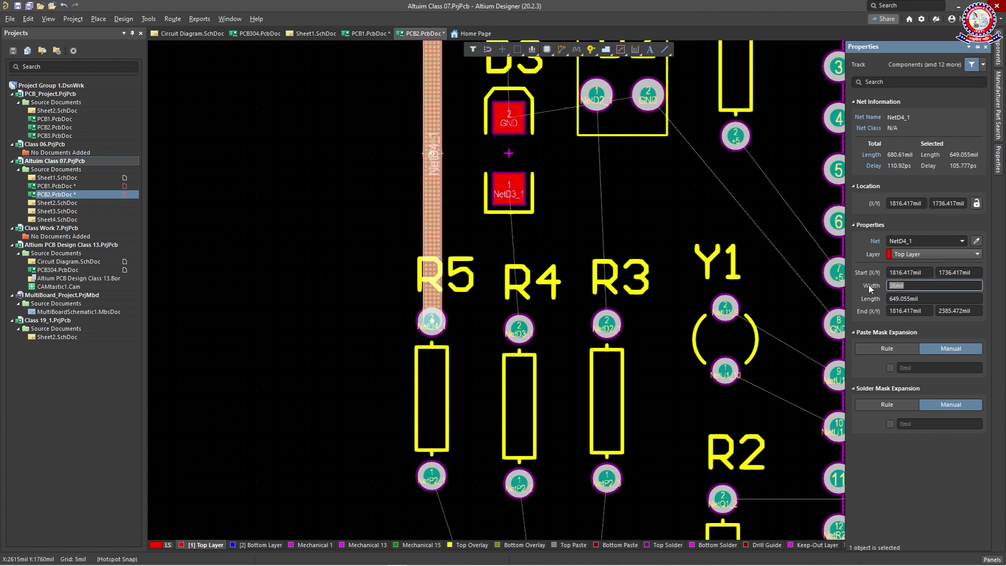
- Set the selected NetD4_1 track's width to 30 mil in Properties and deselect it
left_click_drag(926, 293, 857, 286)
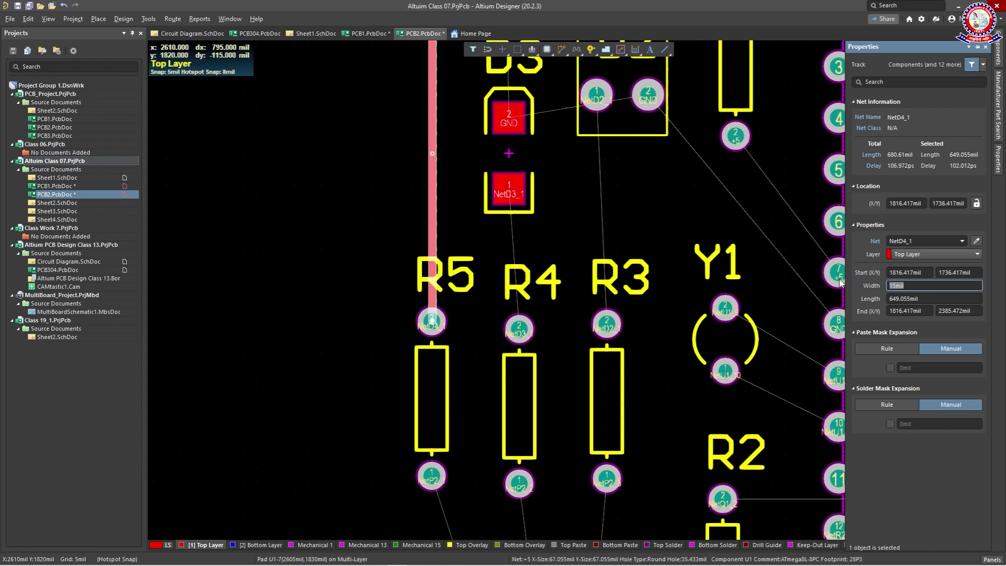
left_click(323, 232)
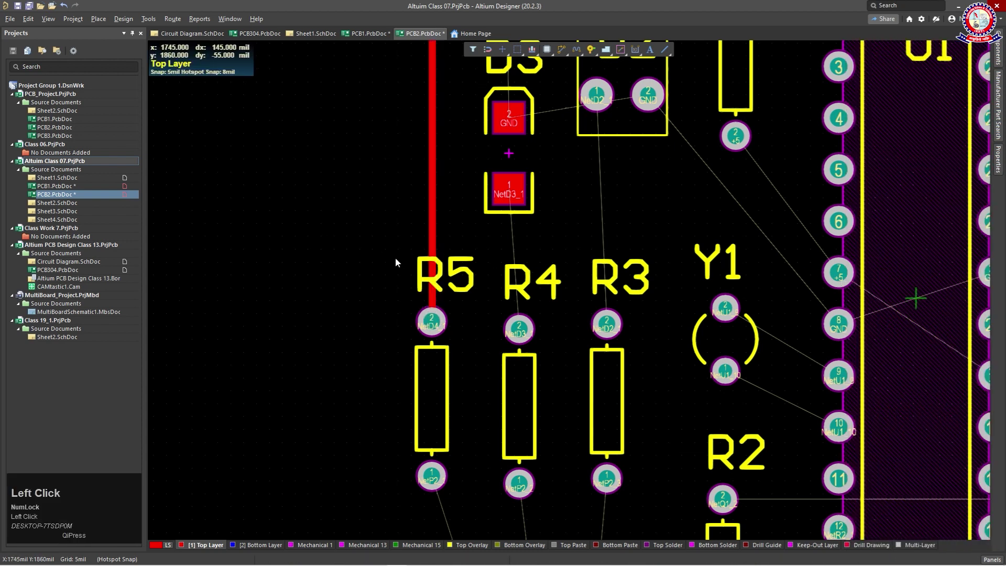
- Route tracks linking D4 and D2's pads and R4's upper pad to D3
scroll("down", 3)
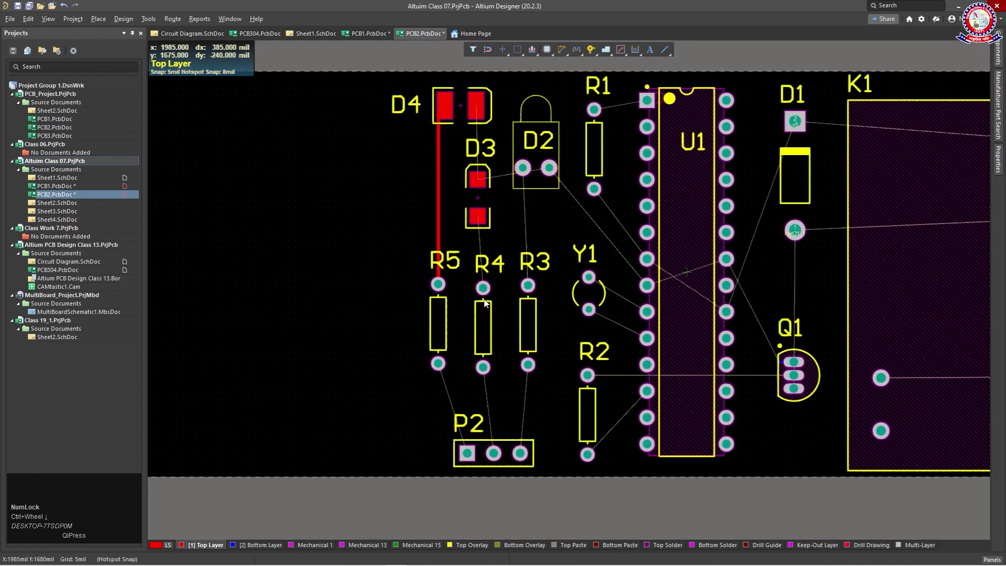
left_click_drag(519, 233, 362, 184)
key("ctrl+Num_Lock")
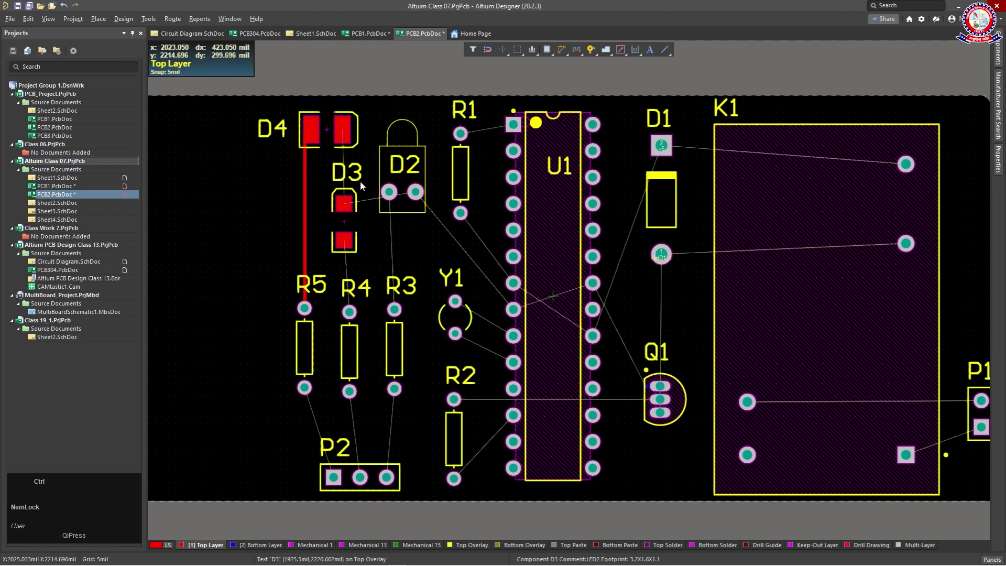
key("ctrl+w")
left_click(347, 206)
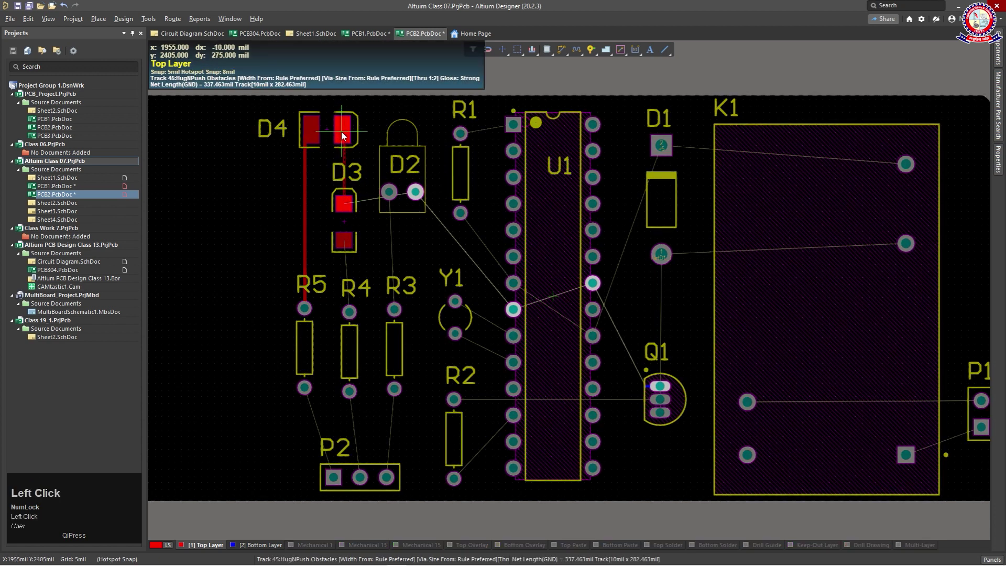
left_click(345, 135)
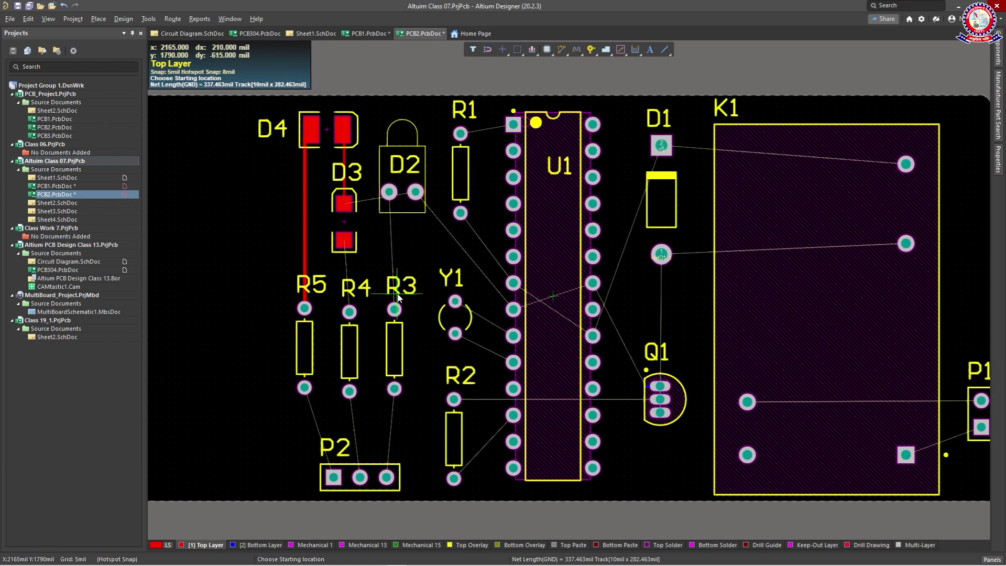
left_click(399, 311)
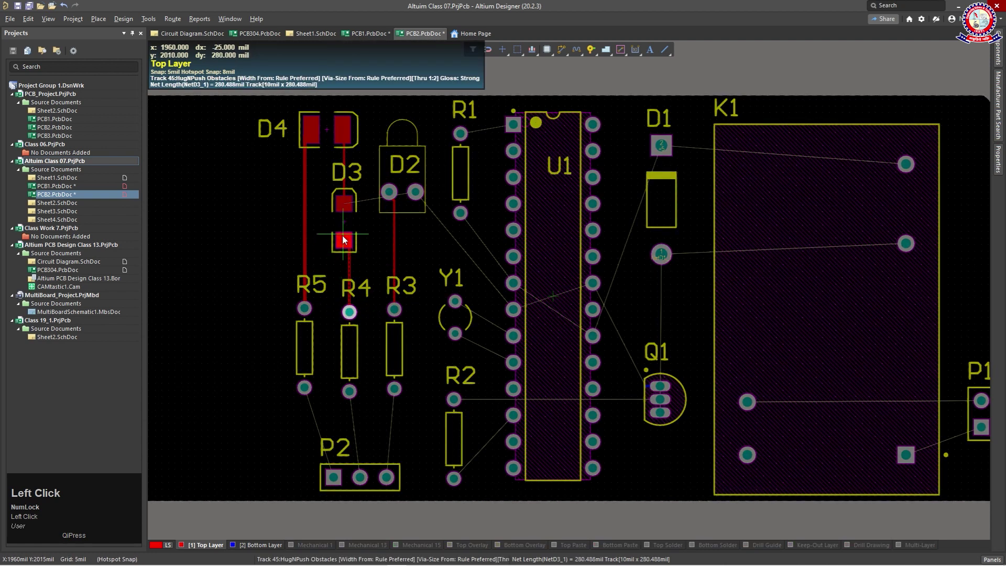
left_click(346, 244)
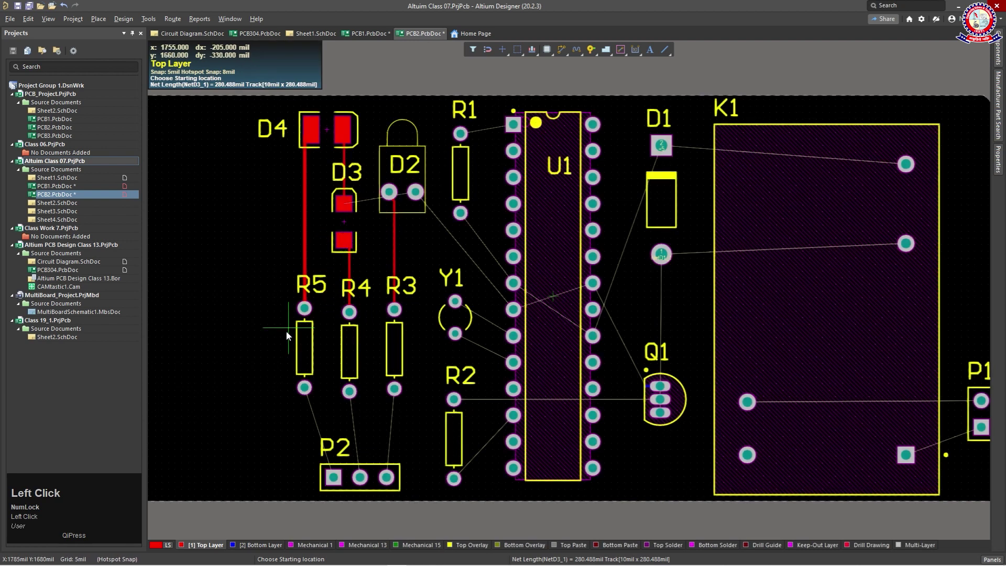
- Run tracks from the resistors R5, R4 and R3 to P2's pins
left_click_drag(367, 418, 346, 398)
left_click(346, 398)
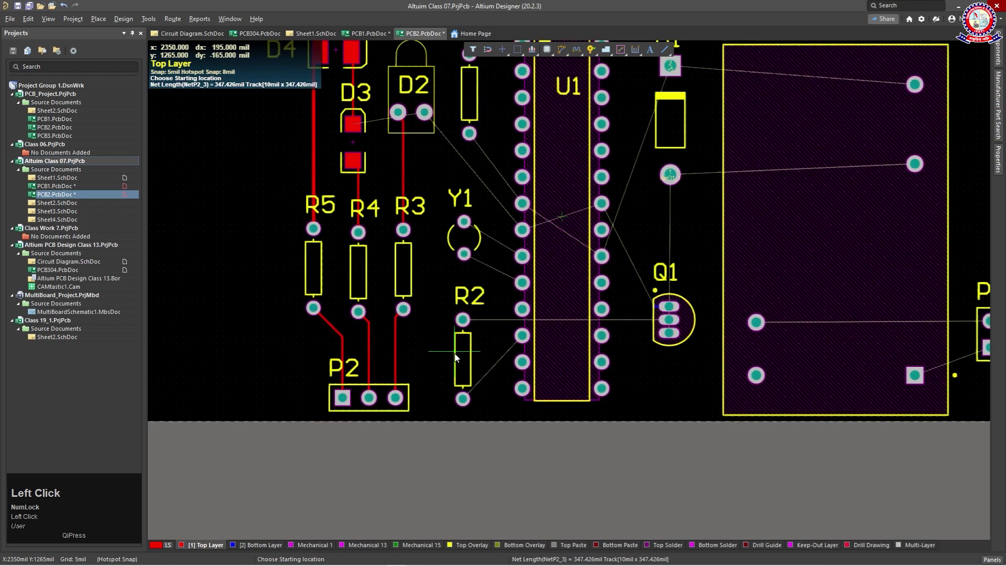
- Route a track from R2's upper pad to Q1's middle pin
right_click(430, 340)
scroll("down", 3)
left_click_drag(410, 273, 372, 446)
left_click(373, 446)
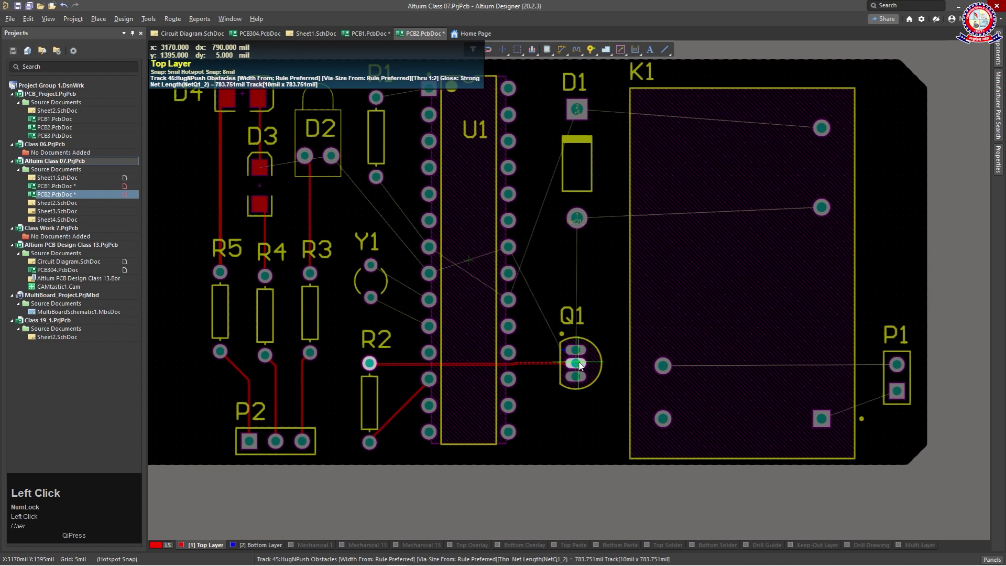
left_click(579, 366)
left_click_drag(536, 343, 584, 368)
- Start a track from D1 toward Q1, cancel it and delete the stray segments
left_click(584, 367)
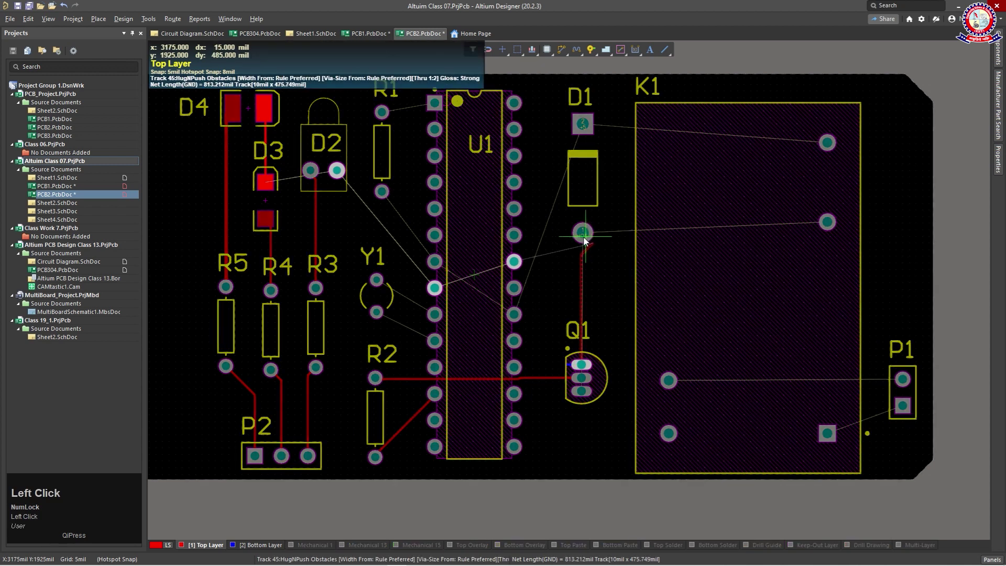
left_click(588, 240)
key("Escape")
right_click(547, 291)
left_click_drag(596, 306, 563, 304)
key("Delete")
left_click(600, 228)
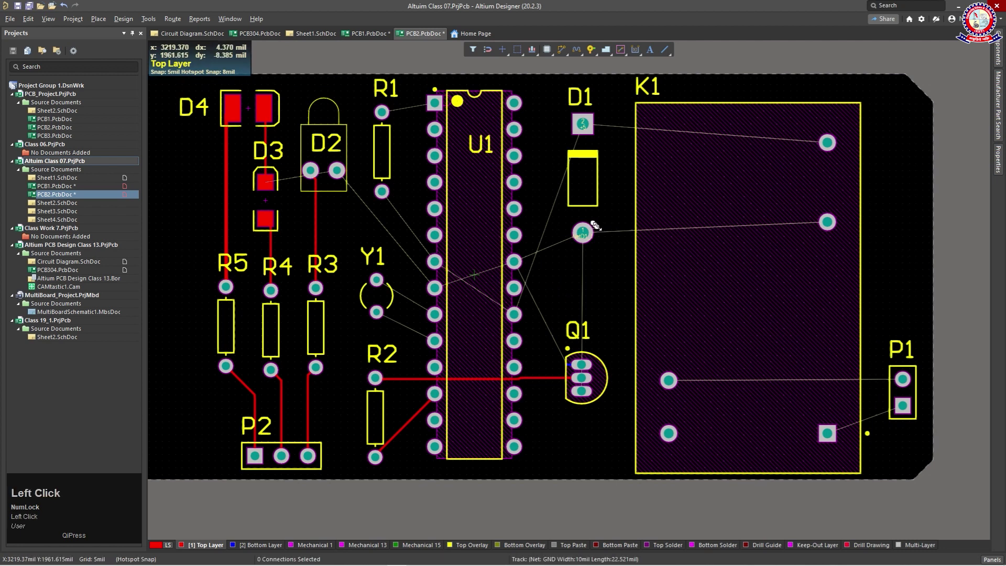
key("Delete")
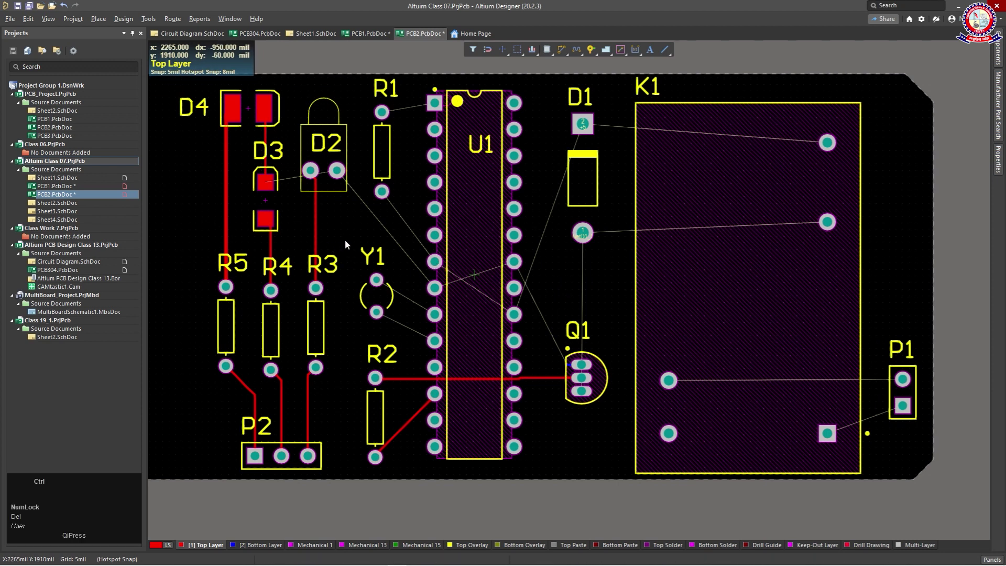
- Route the GND track from U1 pin 22 to Q1's first pad
key("ctrl+w")
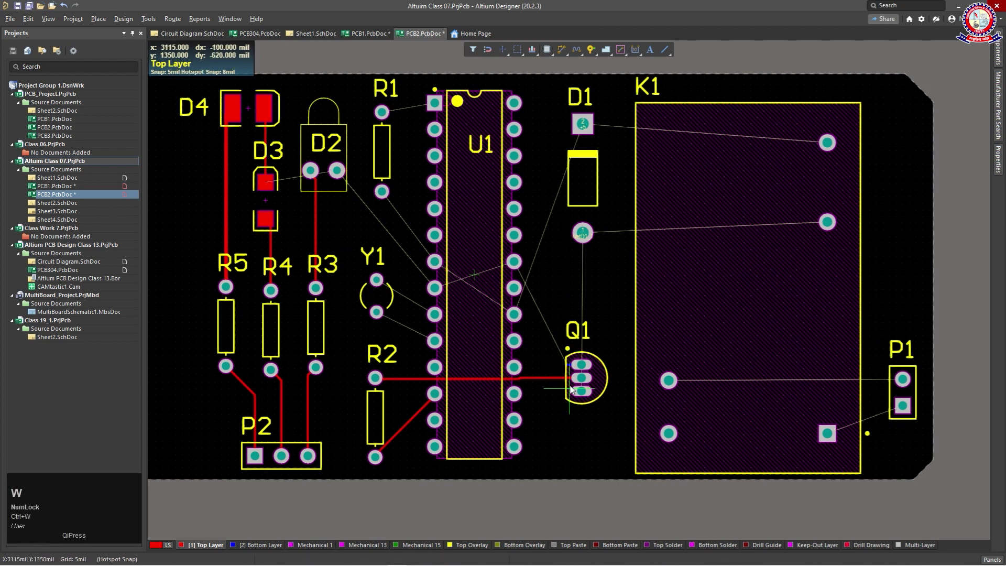
left_click(518, 265)
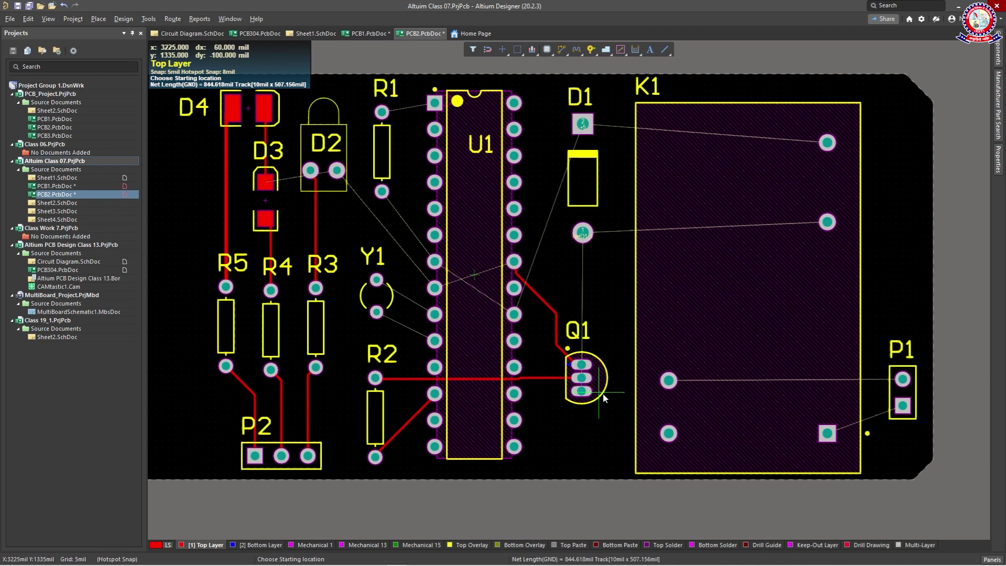
scroll("up", 3)
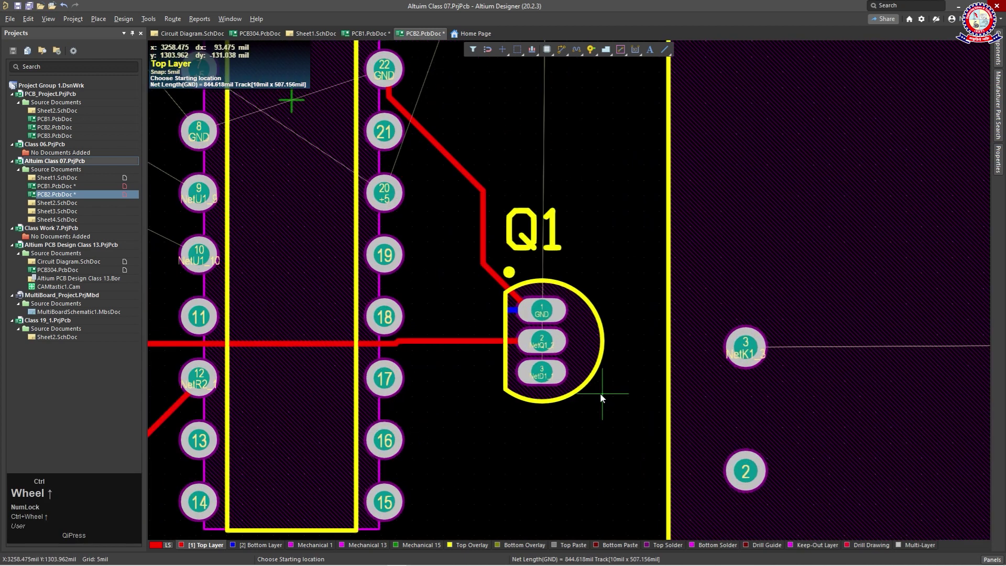
scroll("down", 3)
- Abandon a track from Q1's third pad and delete the leftover segments near Q1
left_click(545, 348)
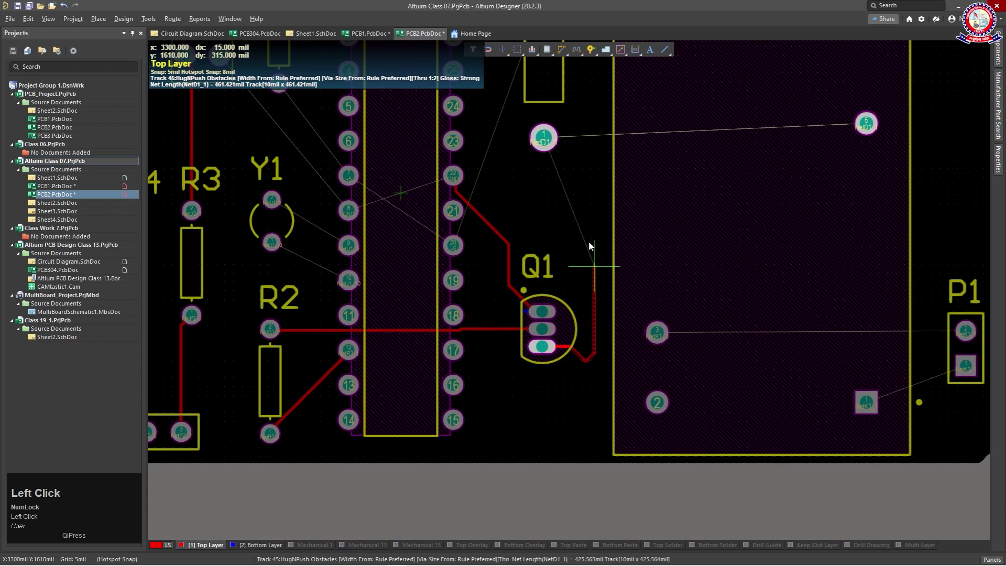
right_click(589, 256)
right_click(593, 390)
left_click(589, 364)
key("Delete")
left_click(568, 347)
key("Delete")
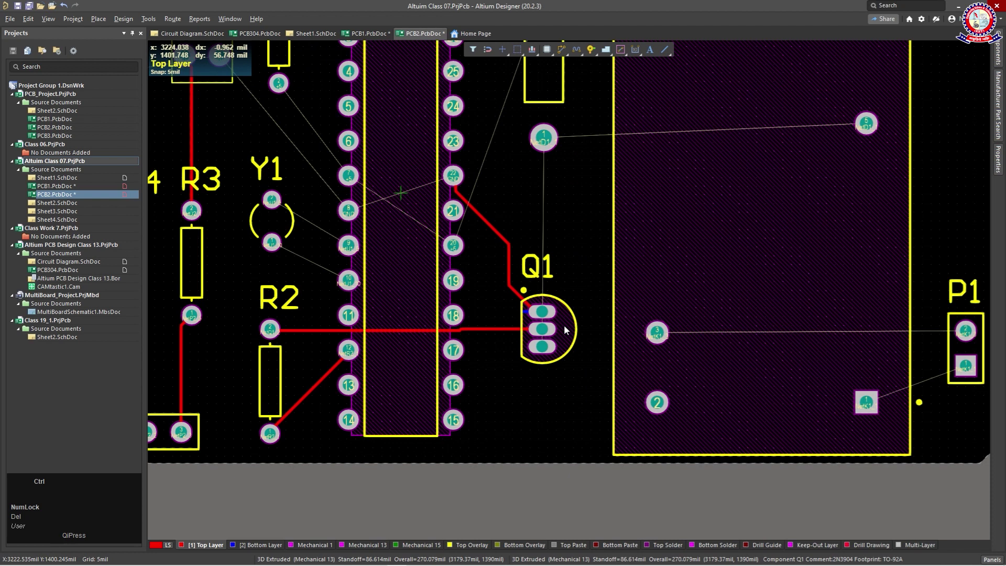
key("ctrl+w")
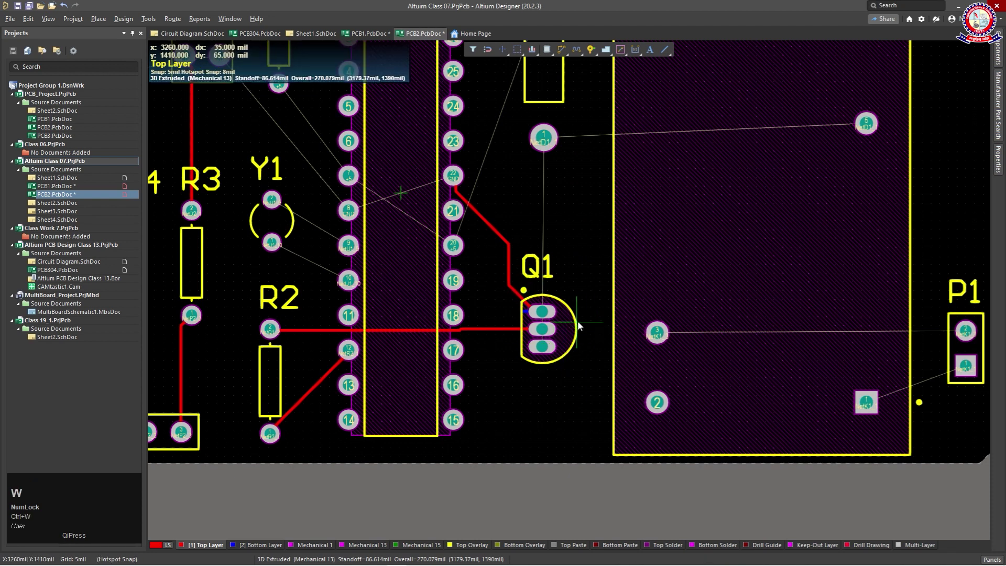
- Route a top-layer track from Q1's third pad up to D1's lower pad
left_click(545, 348)
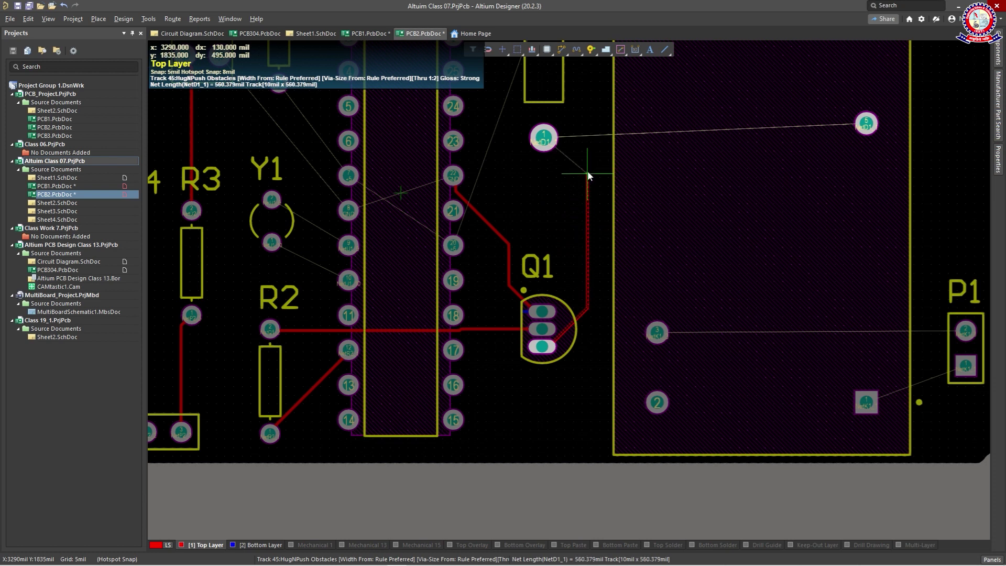
left_click(591, 174)
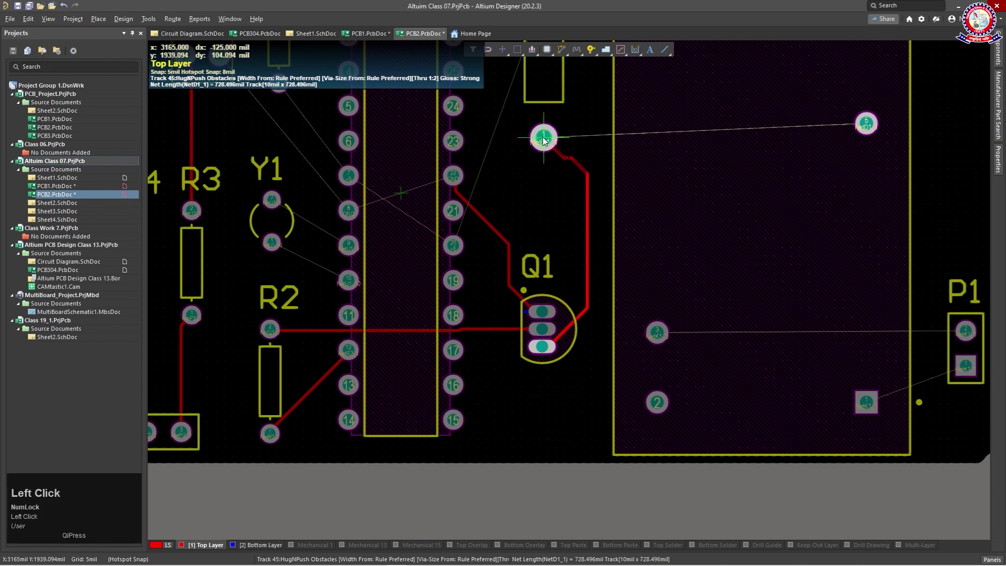
right_click(552, 225)
scroll("up", 3)
scroll("down", 3)
scroll("up", 3)
left_click_drag(492, 164, 641, 145)
scroll("down", 3)
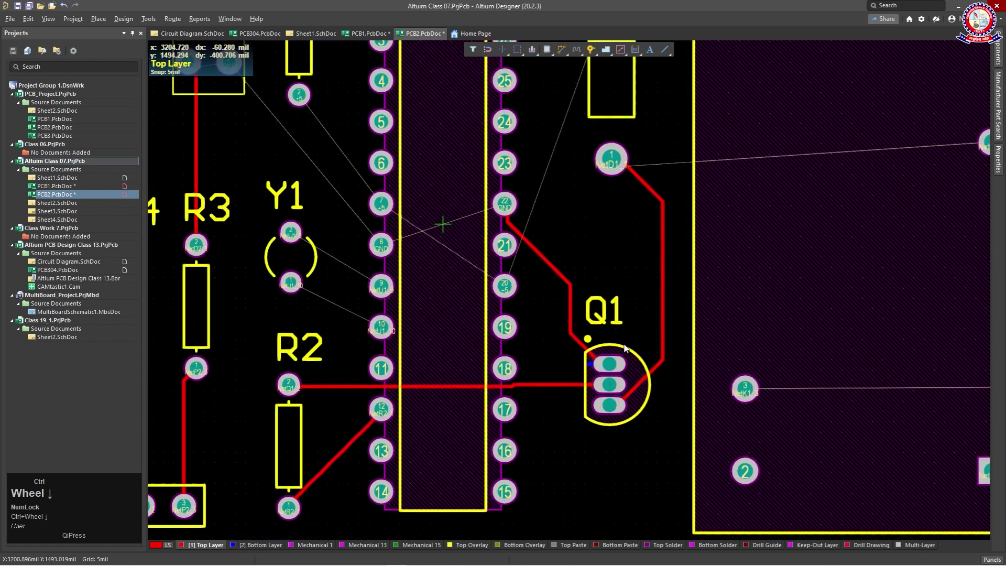
scroll("up", 3)
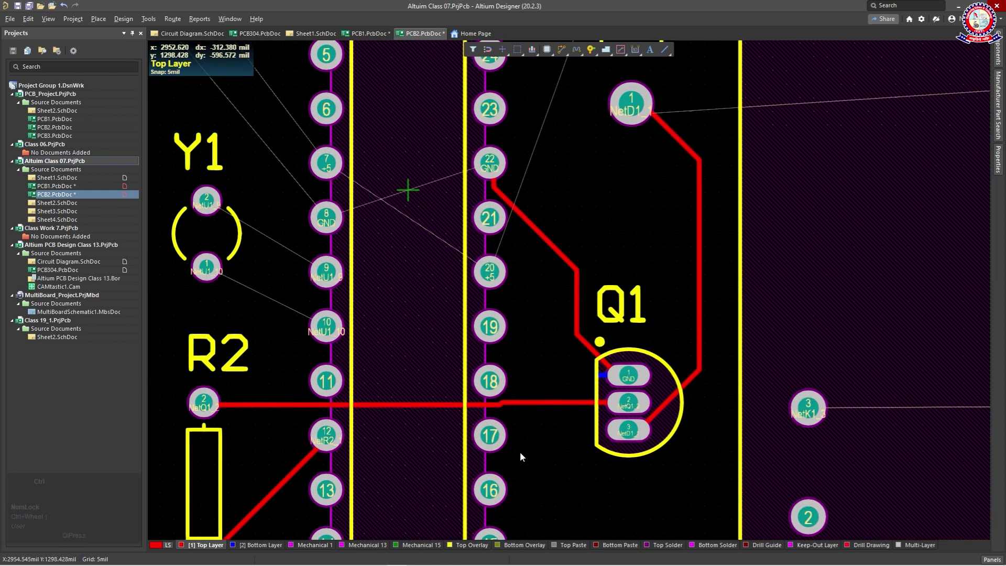
- Pan and zoom across the board from U1 over to the diodes area
middle_click(534, 449)
scroll("down", 3)
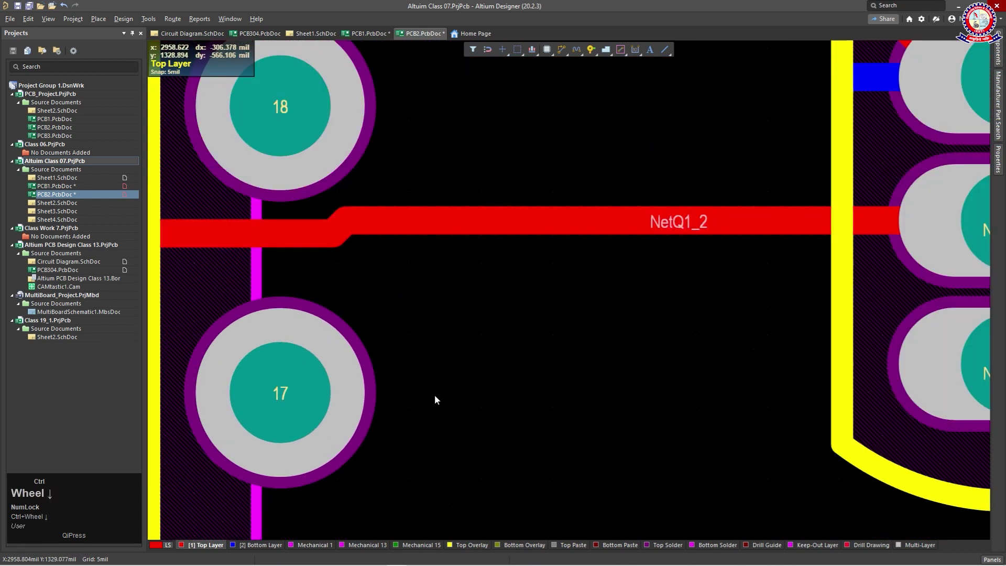
left_click_drag(440, 251, 539, 350)
scroll("down", 3)
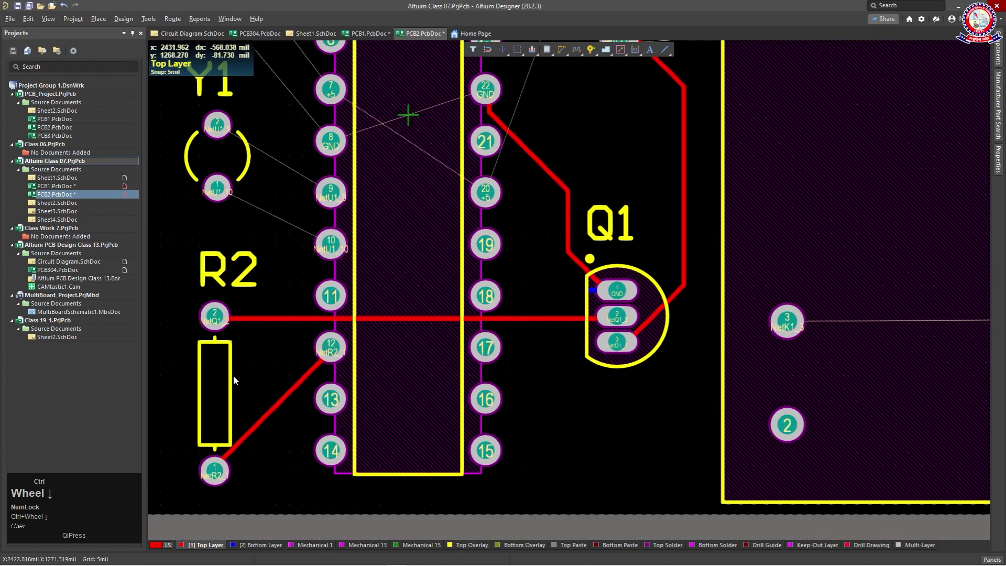
left_click_drag(275, 230, 671, 320)
scroll("down", 3)
left_click_drag(463, 234, 375, 201)
left_click_drag(375, 200, 409, 268)
scroll("up", 3)
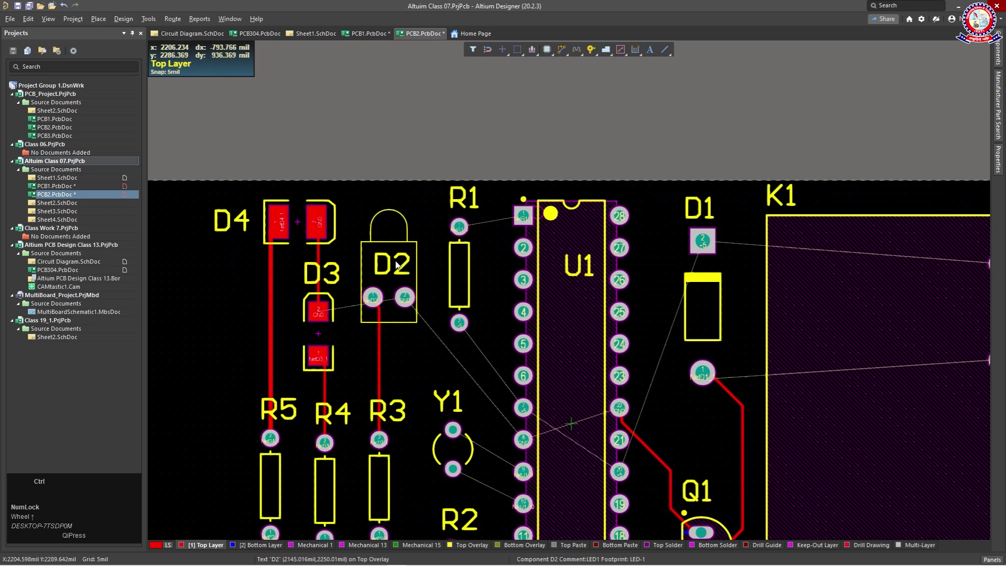
- Route a bent top-layer GND track from D3's pad to D2's GND pad
key("ctrl+w")
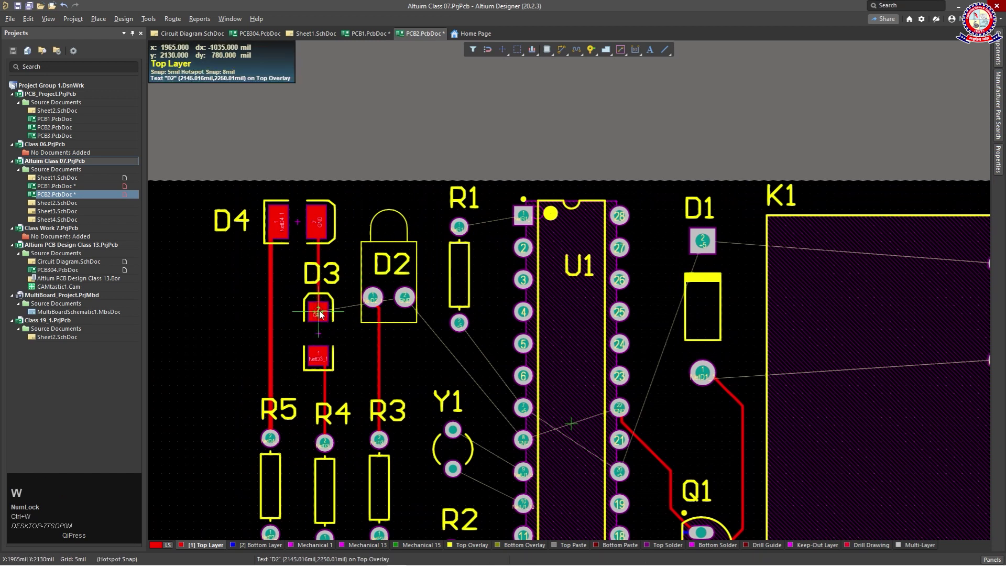
left_click(323, 313)
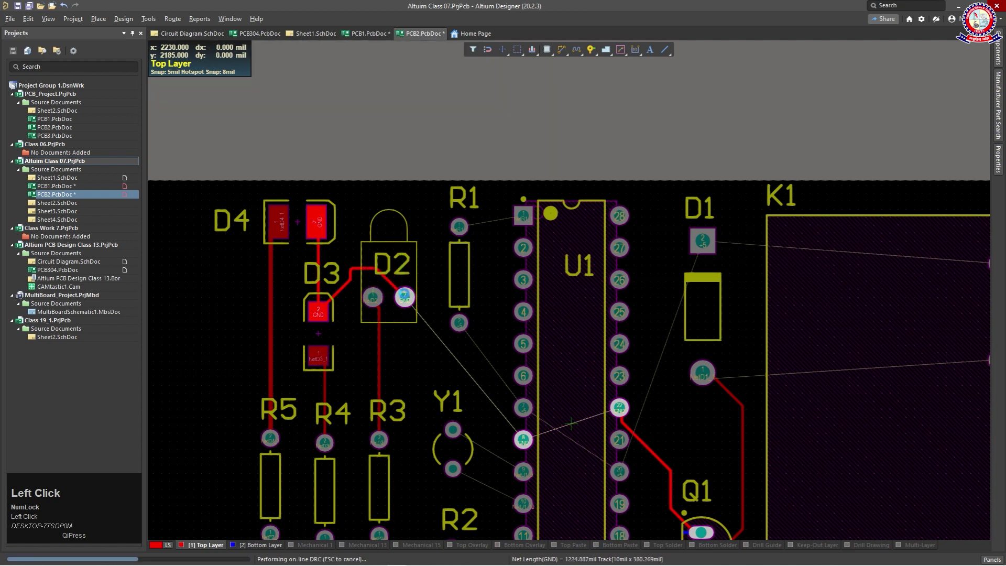
scroll("up", 3)
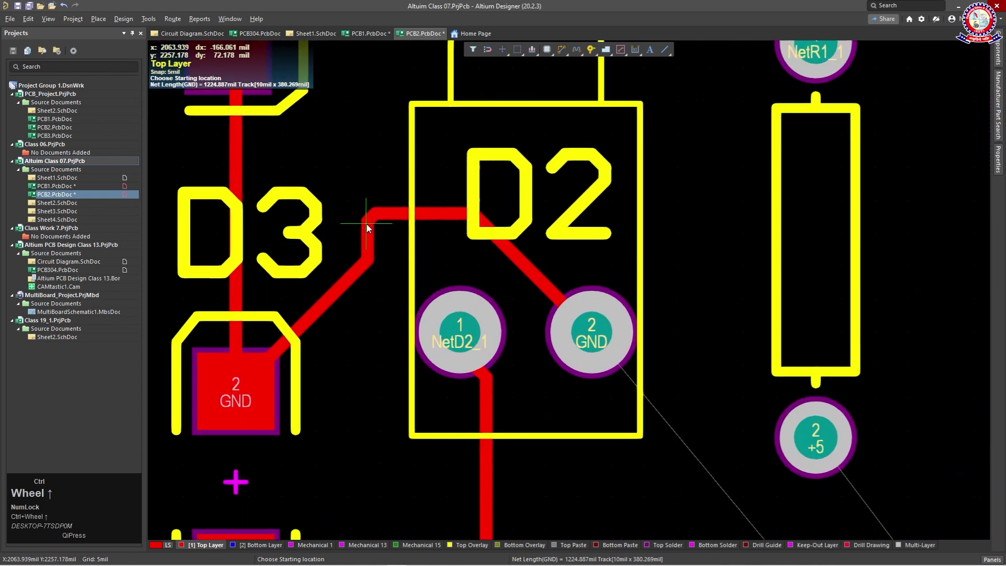
scroll("up", 3)
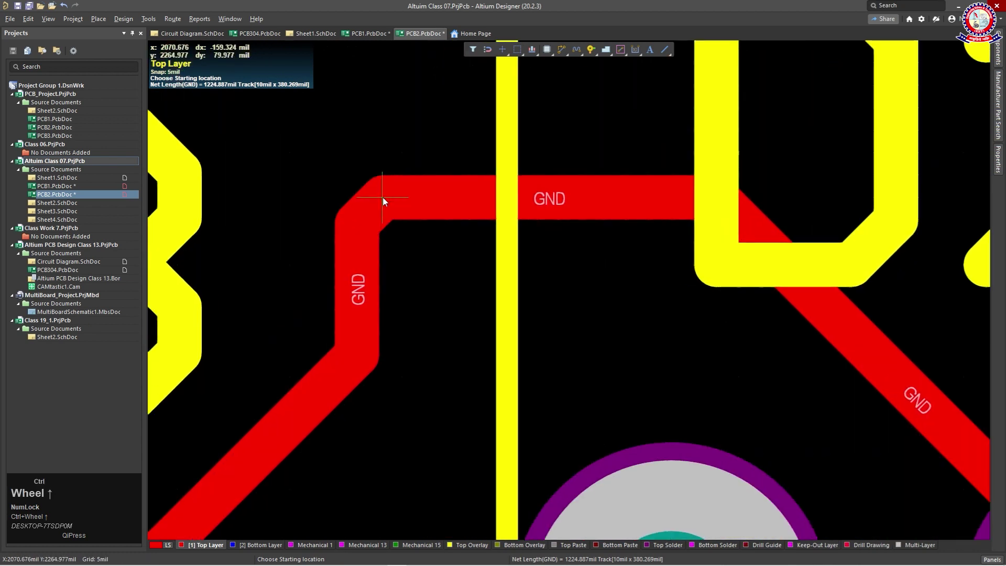
scroll("down", 3)
right_click(411, 284)
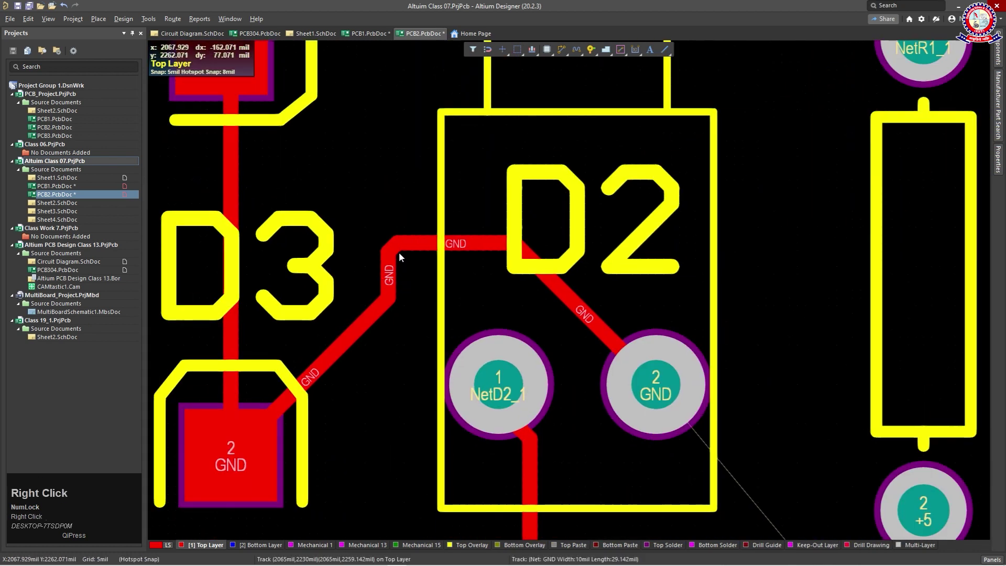
left_click_drag(402, 256, 395, 230)
scroll("down", 3)
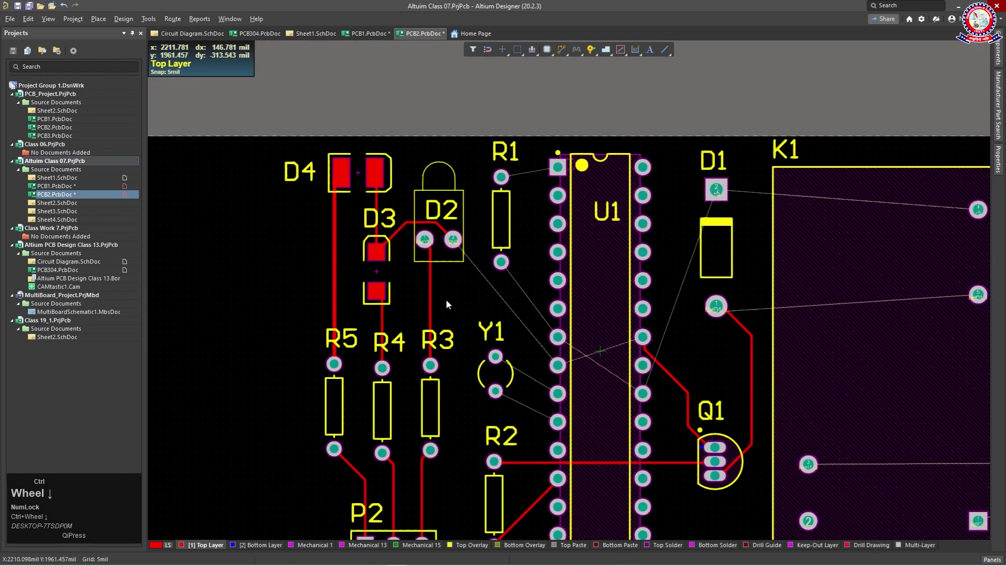
- Pan down to R2 and select the track from R2 to U1 pin 12
left_click_drag(463, 299, 451, 453)
right_click(451, 453)
scroll("up", 3)
left_click_drag(451, 378, 461, 437)
scroll("down", 3)
scroll("up", 3)
scroll("down", 3)
left_click(437, 364)
- Delete the R2–U1 pin 12 track and route a new bent track from R2 pad 1 to U1 pin 12
key("Delete")
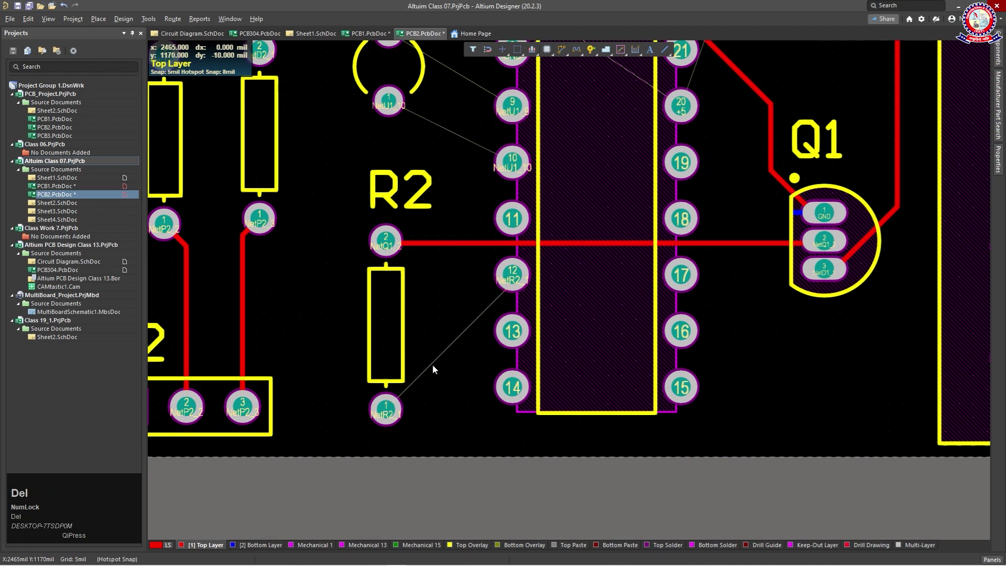
key("ctrl+w")
left_click(389, 411)
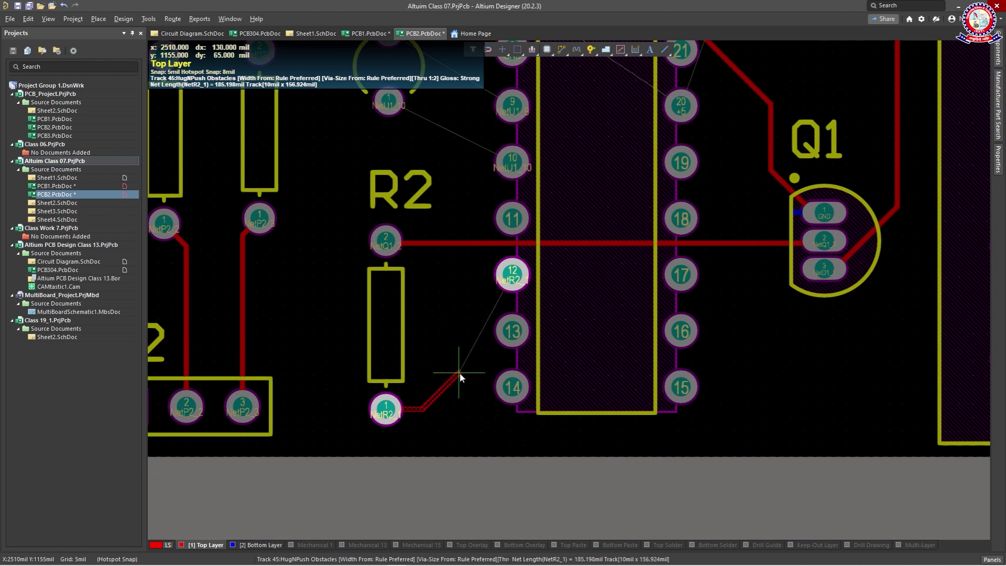
left_click(463, 376)
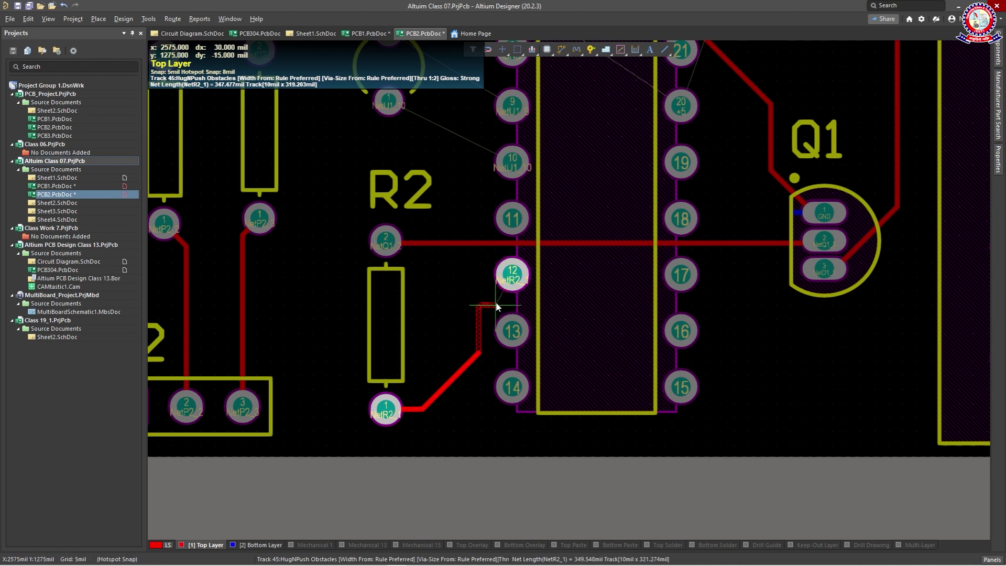
left_click(517, 278)
- Leave interactive routing and recentre the view on the board
scroll("up", 3)
scroll("up", 3)
right_click(486, 371)
left_click_drag(495, 357, 507, 406)
scroll("down", 3)
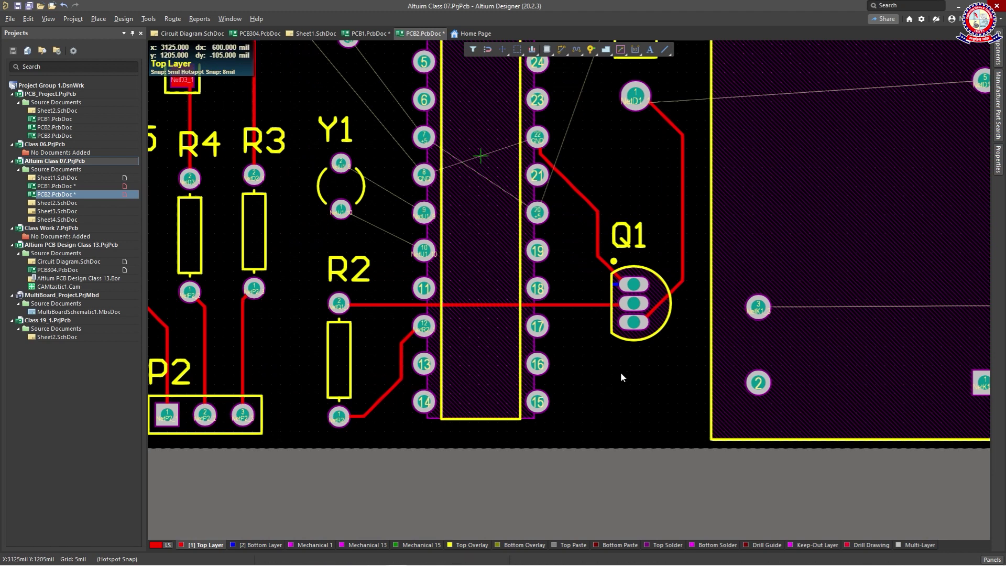
- Select the NetQ1_2 track into Q1 pin 2 and widen it from 8 mil to 10 mil in Properties
scroll("up", 3)
scroll("up", 3)
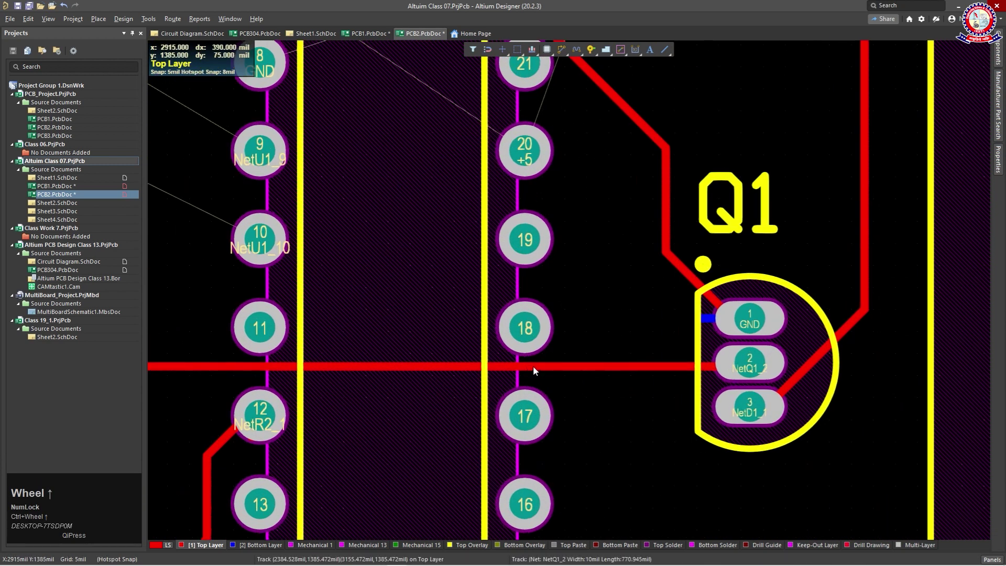
scroll("up", 3)
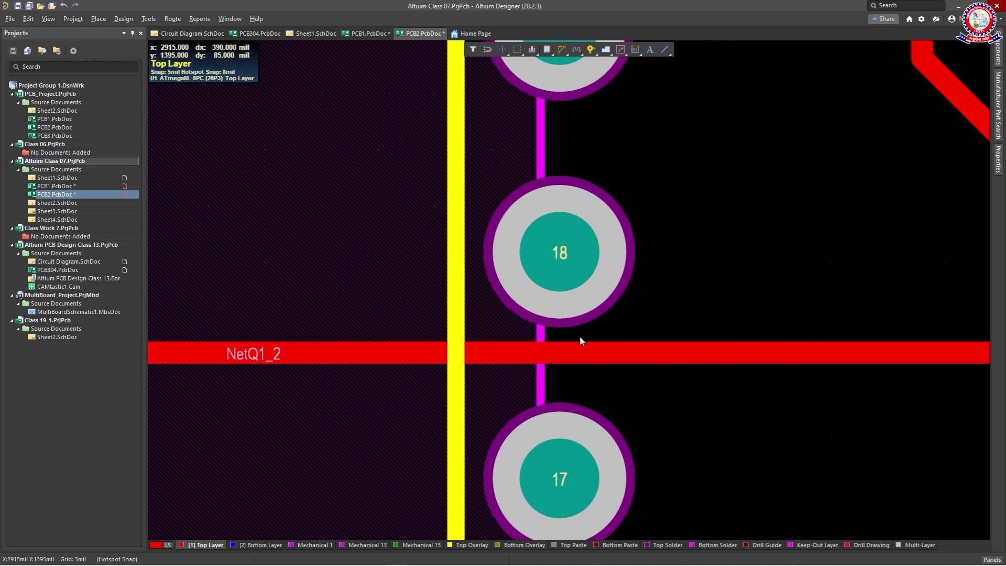
scroll("down", 3)
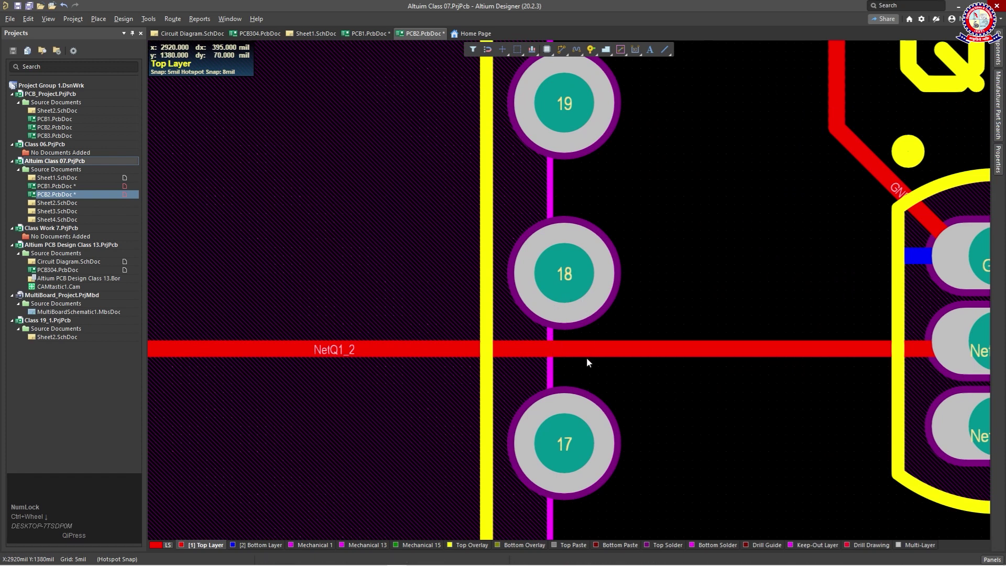
scroll("down", 3)
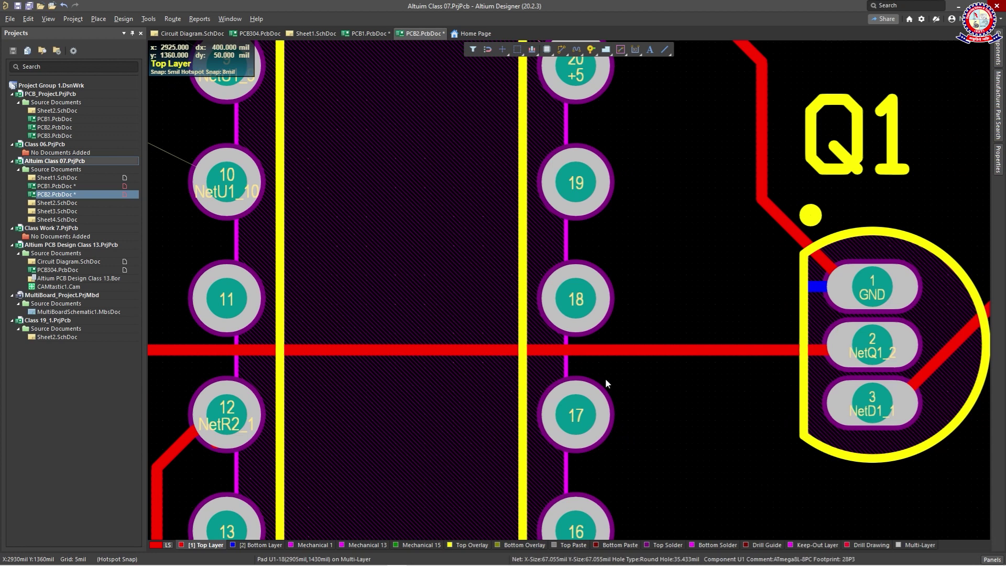
left_click(643, 353)
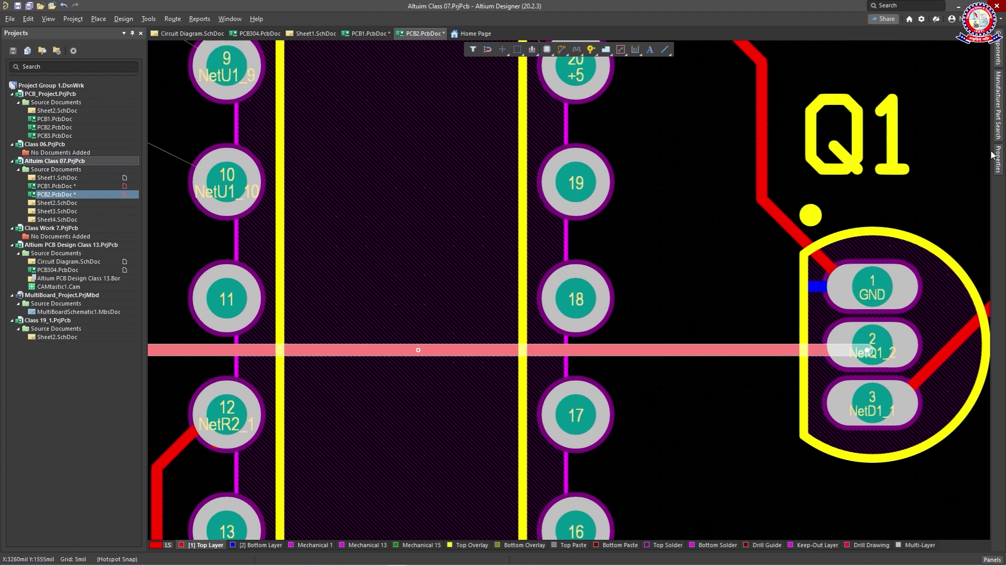
left_click_drag(999, 160, 675, 310)
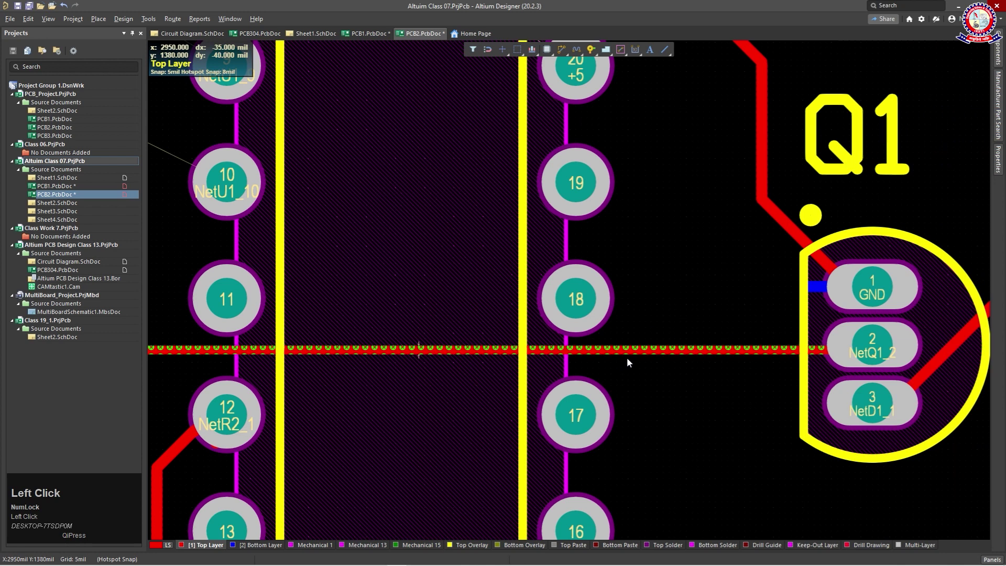
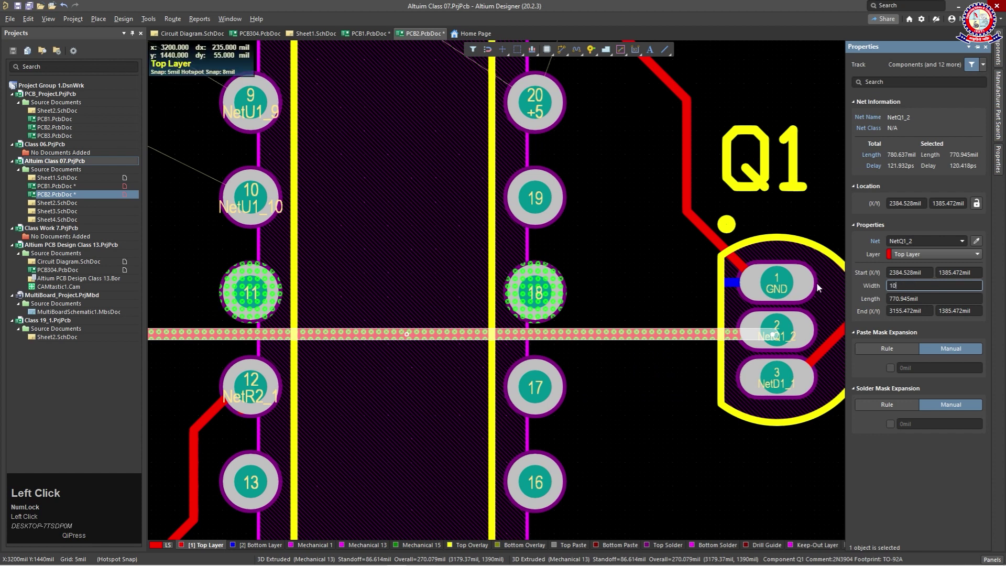
left_click(617, 379)
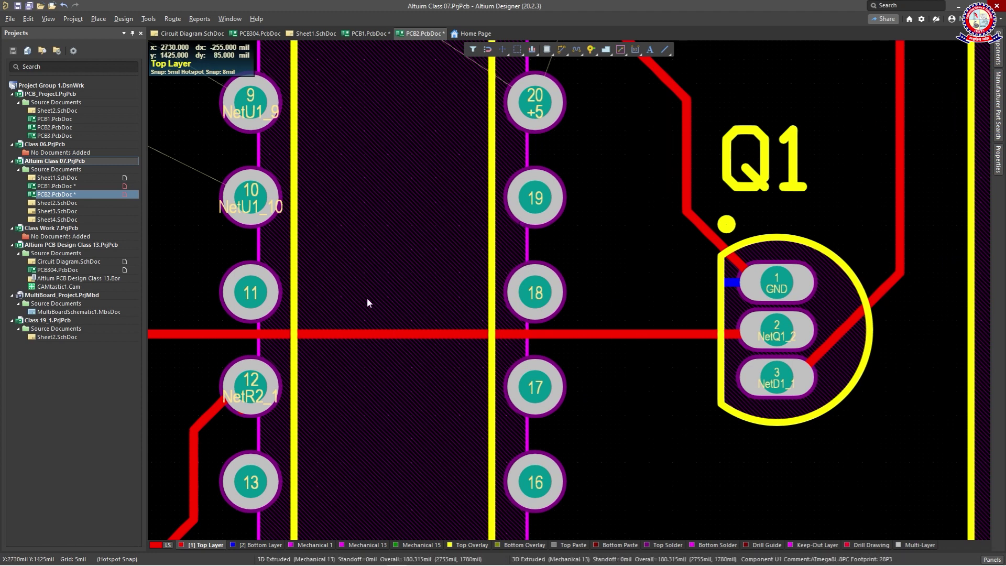
- Route a top-layer track from a Y1 pad toward U1 pin 9
left_click_drag(424, 269, 513, 180)
left_click_drag(512, 181, 502, 387)
key("ctrl+w")
left_click(546, 379)
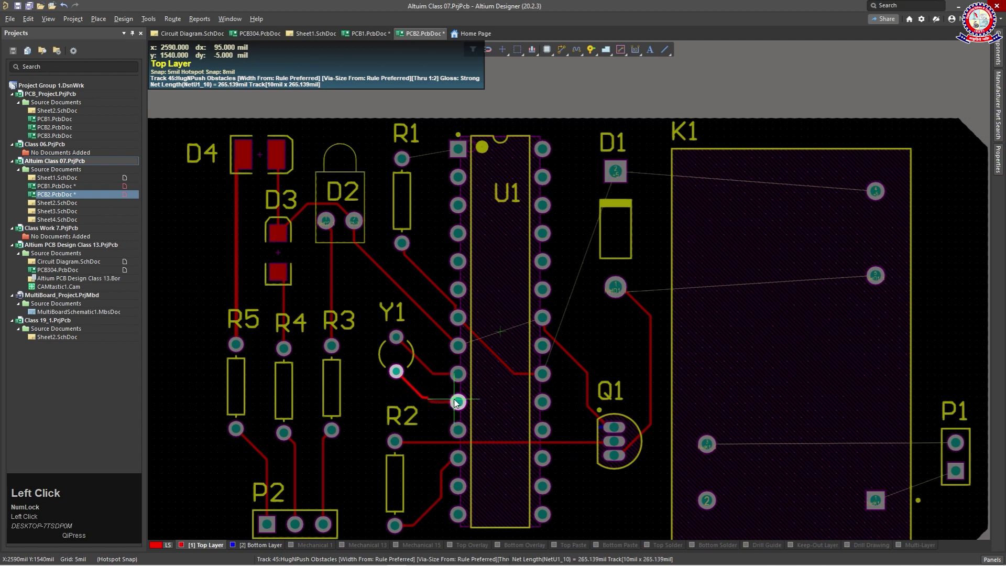
scroll("up", 3)
scroll("down", 3)
scroll("up", 3)
right_click(430, 418)
- Route the NetU1_10 track from Y1 to U1 pin 10 with a tidied corner
left_click_drag(441, 404, 435, 434)
scroll("up", 3)
left_click_drag(443, 367, 430, 404)
scroll("up", 3)
left_click(447, 336)
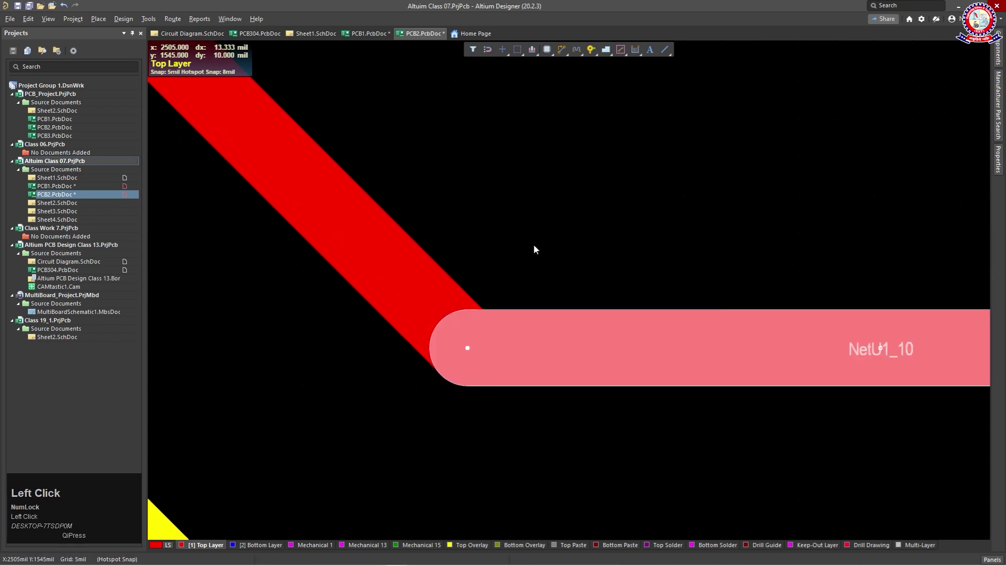
scroll("down", 3)
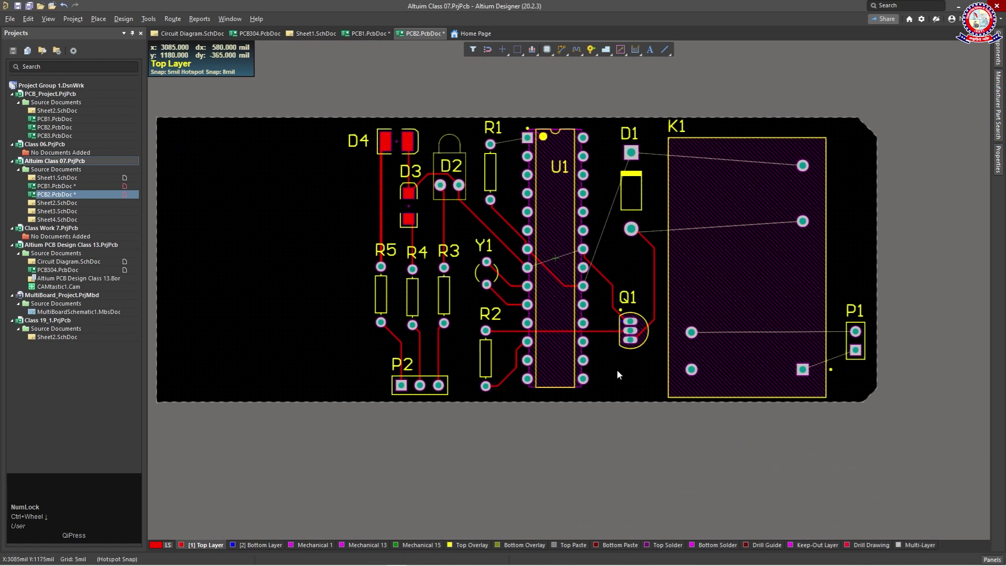
- Route a top-layer track from R1 to U1 pin 1
right_click(603, 381)
scroll("up", 3)
right_click(530, 282)
scroll("up", 3)
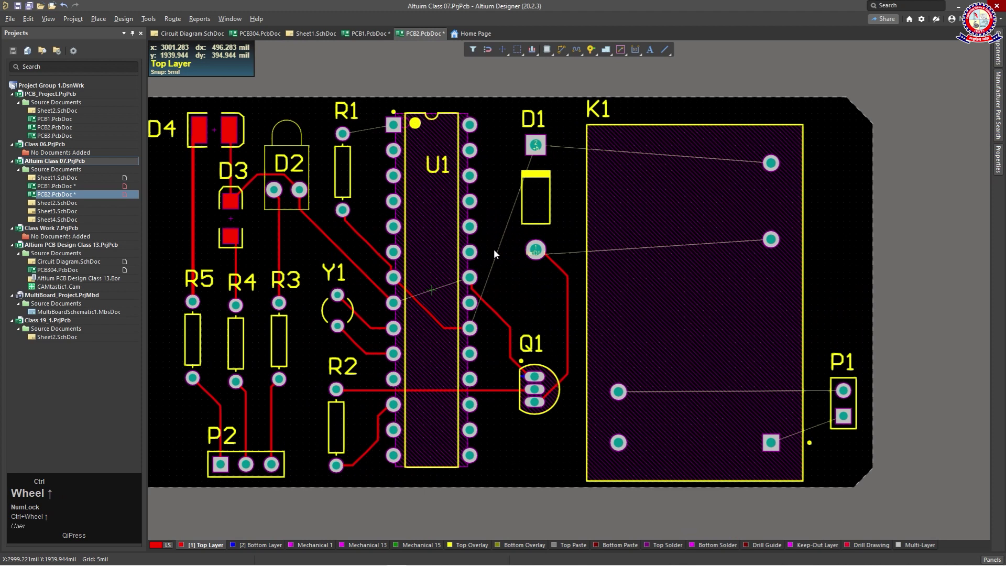
right_click(400, 169)
left_click_drag(406, 272, 407, 271)
key("ctrl+w")
left_click(361, 210)
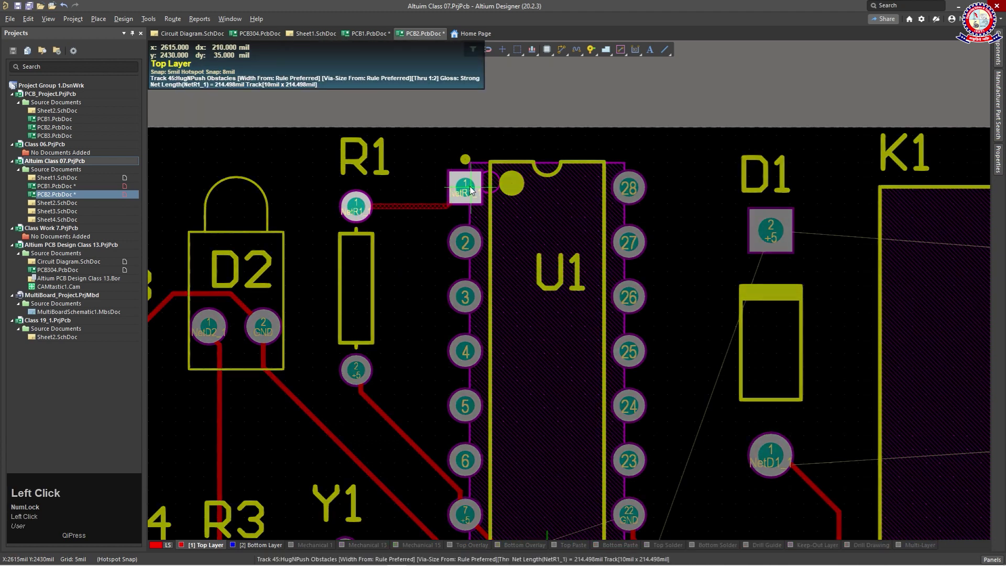
- Route top-layer tracks from D1's pads to K1 and from K1 to P1's pins
scroll("down", 3)
scroll("down", 3)
left_click_drag(775, 266, 762, 229)
left_click(762, 229)
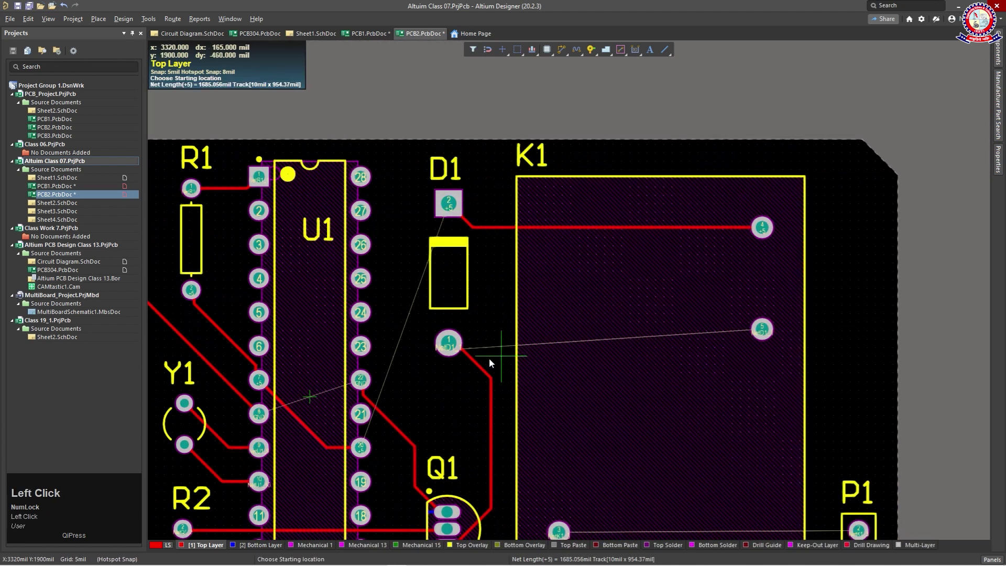
scroll("down", 3)
scroll("up", 3)
scroll("down", 3)
left_click(605, 455)
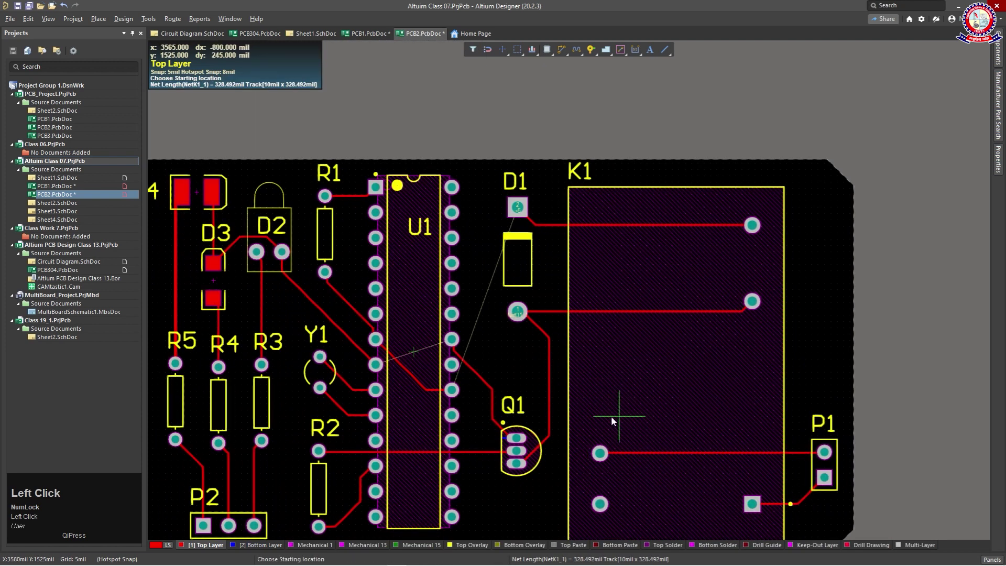
right_click(537, 499)
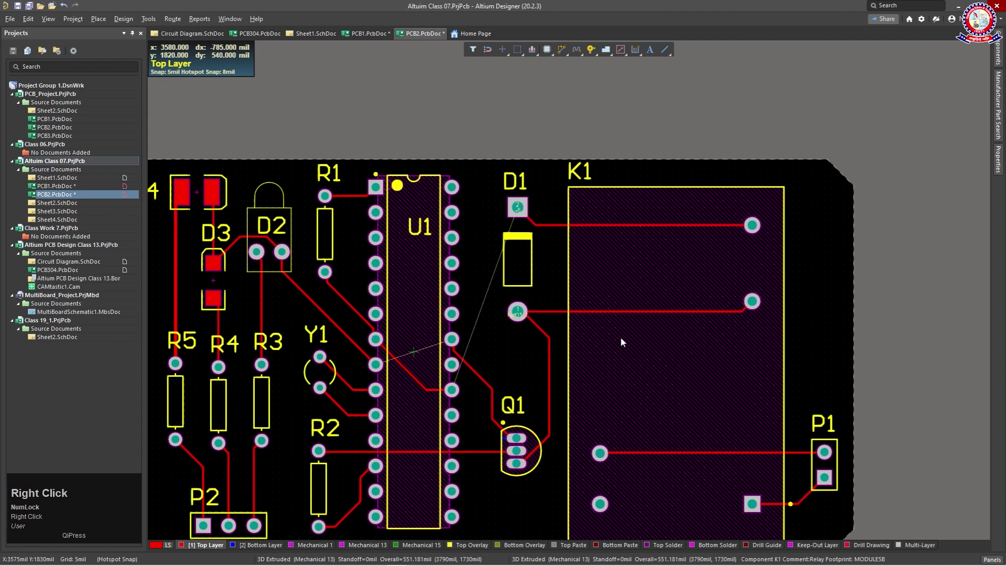
- Select the NetK1_1 track near P1 and set its width to 20 mil, matching NetK1_3
scroll("down", 3)
left_click_drag(698, 414, 823, 489)
scroll("up", 3)
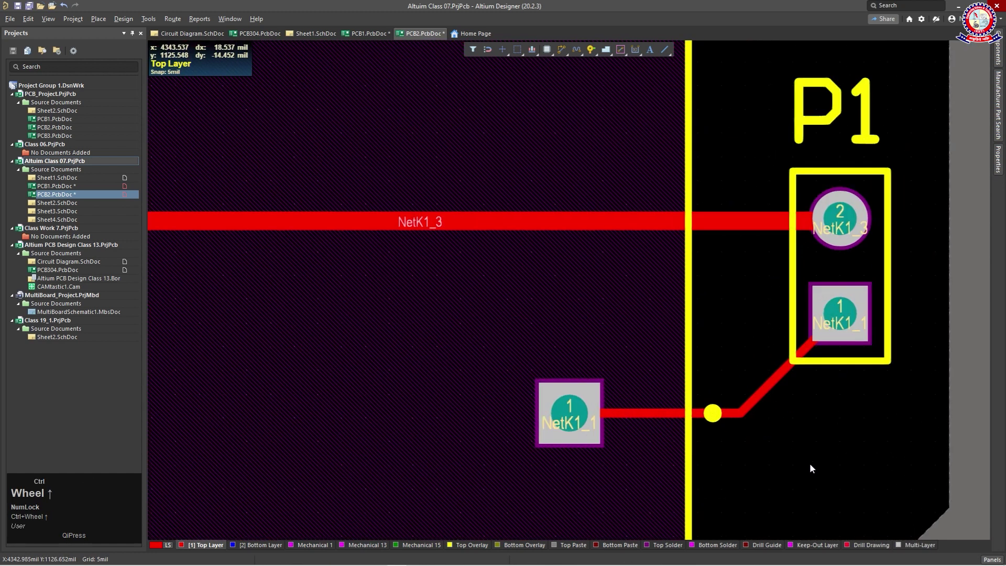
scroll("up", 3)
left_click_drag(702, 407, 793, 448)
scroll("down", 3)
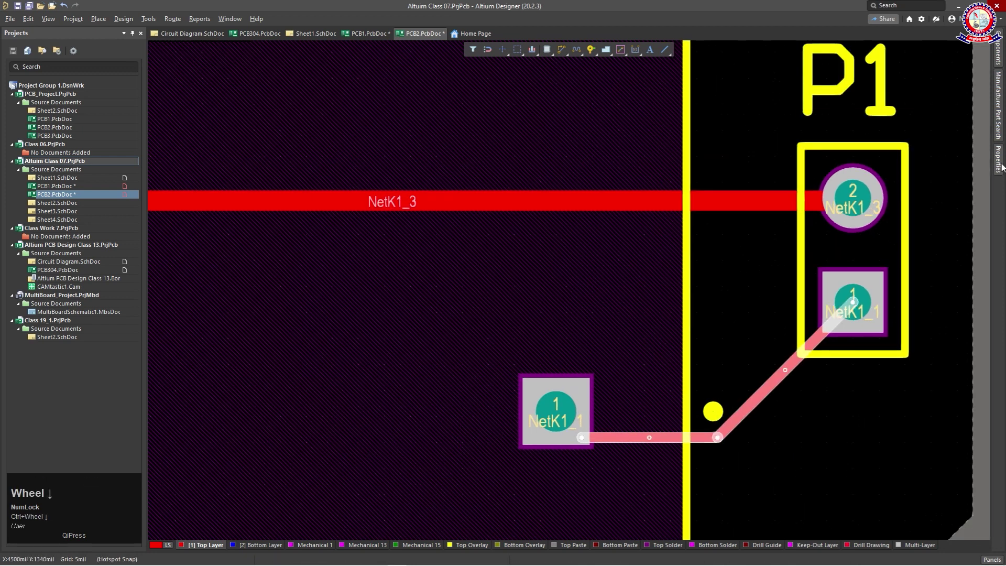
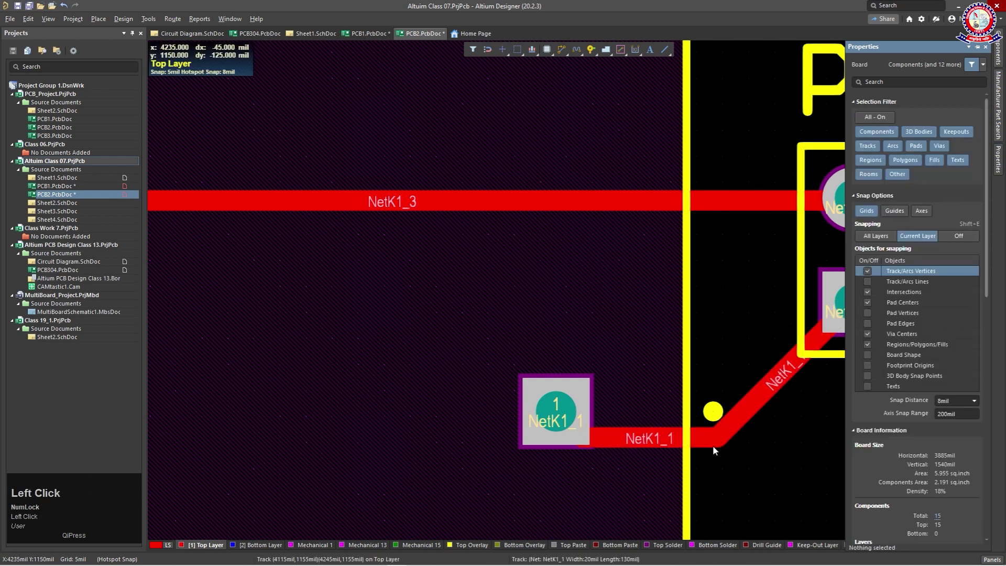
scroll("down", 3)
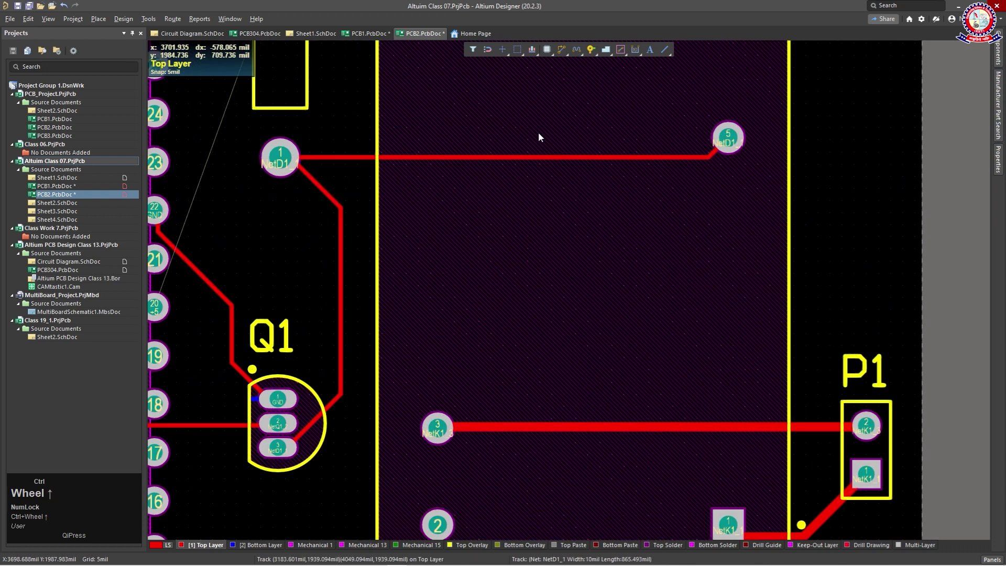
- Select the D1–K1 and K1–P1 tracks and increase their width in Properties
scroll("up", 3)
left_click_drag(549, 162, 767, 152)
scroll("up", 3)
left_click_drag(676, 163, 657, 253)
scroll("down", 3)
left_click_drag(426, 179, 578, 284)
left_click_drag(578, 284, 398, 357)
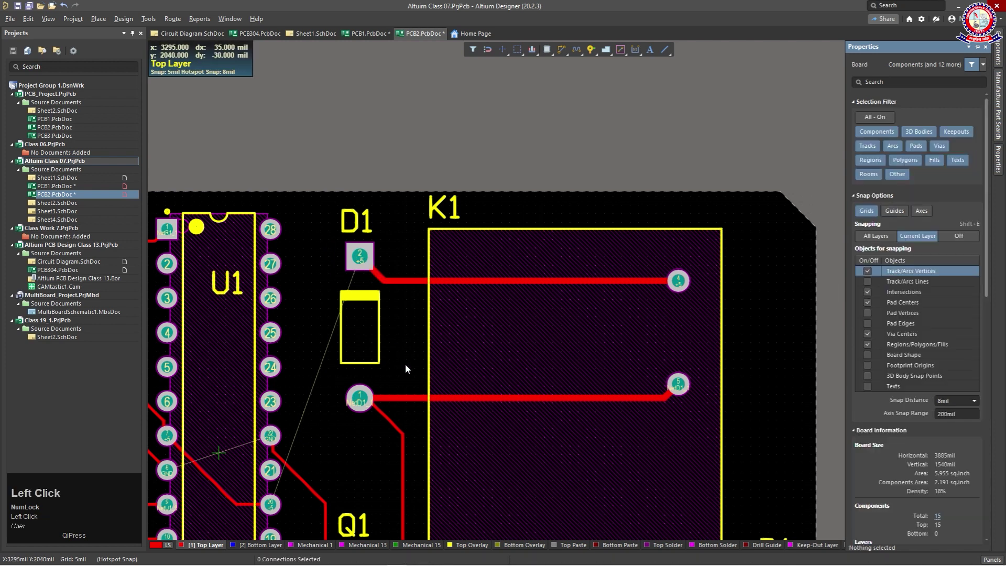
left_click_drag(406, 360, 633, 279)
- Bring the lower part of the board into view and make the Bottom Layer active
key("ctrl+w")
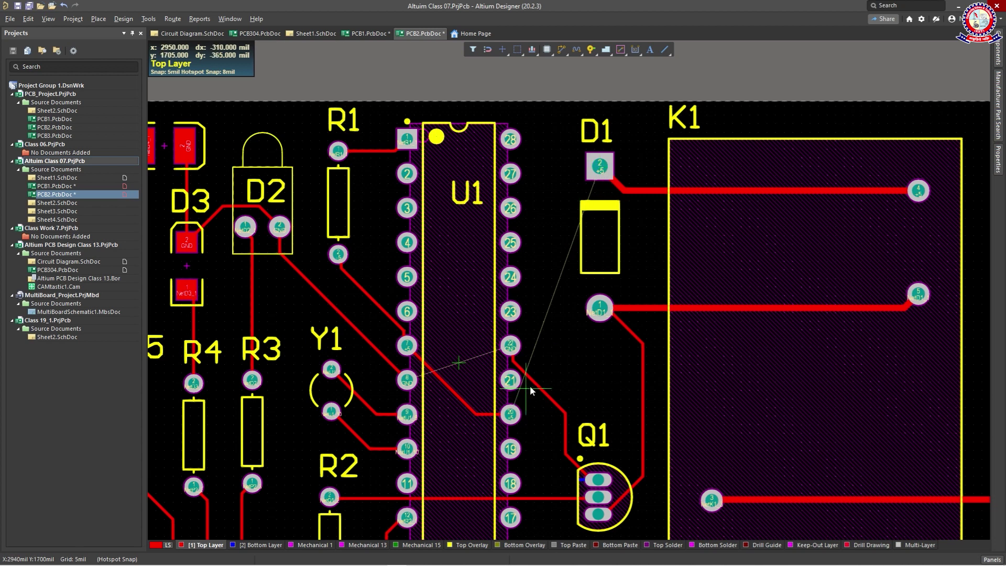
left_click_drag(581, 367, 357, 252)
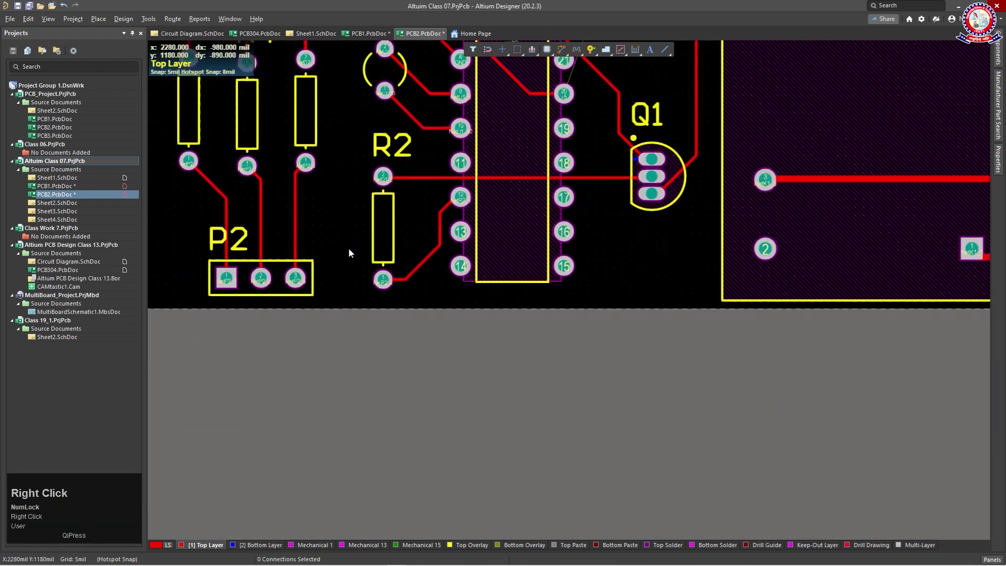
scroll("up", 3)
left_click(259, 547)
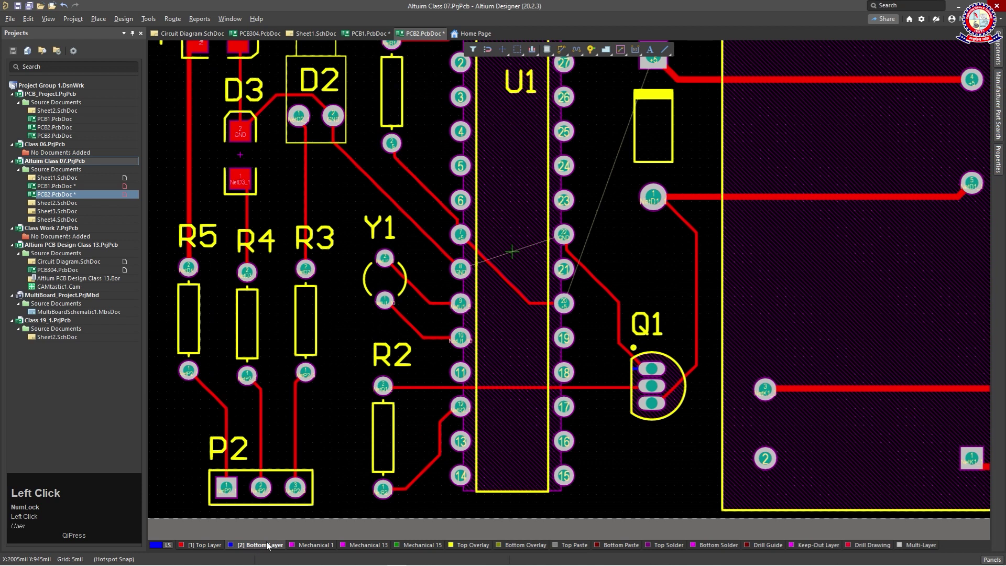
- Route the +5 bottom-layer track from U1 pin 20 to D1 pin 2
left_click_drag(800, 264, 594, 403)
key("ctrl+w")
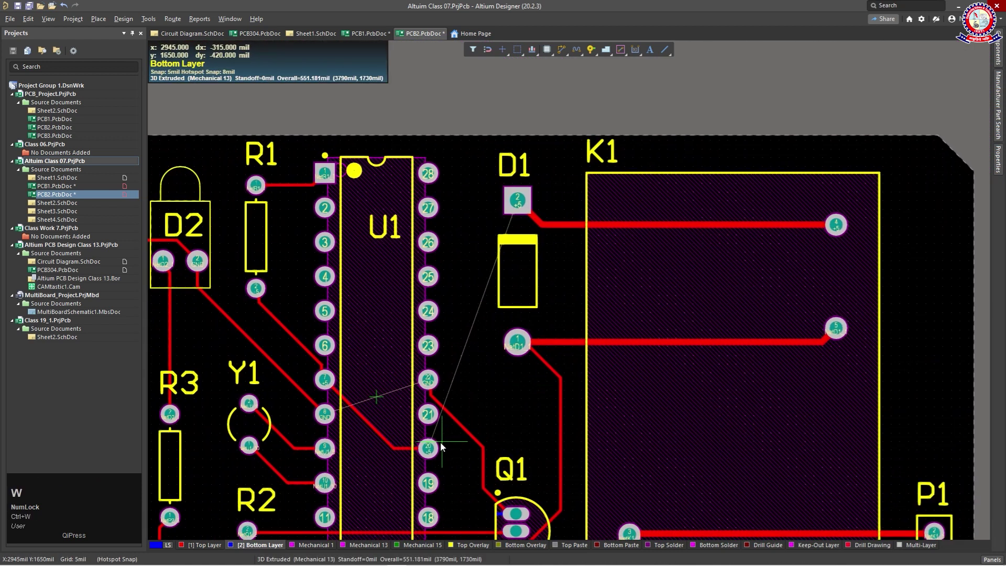
left_click(432, 450)
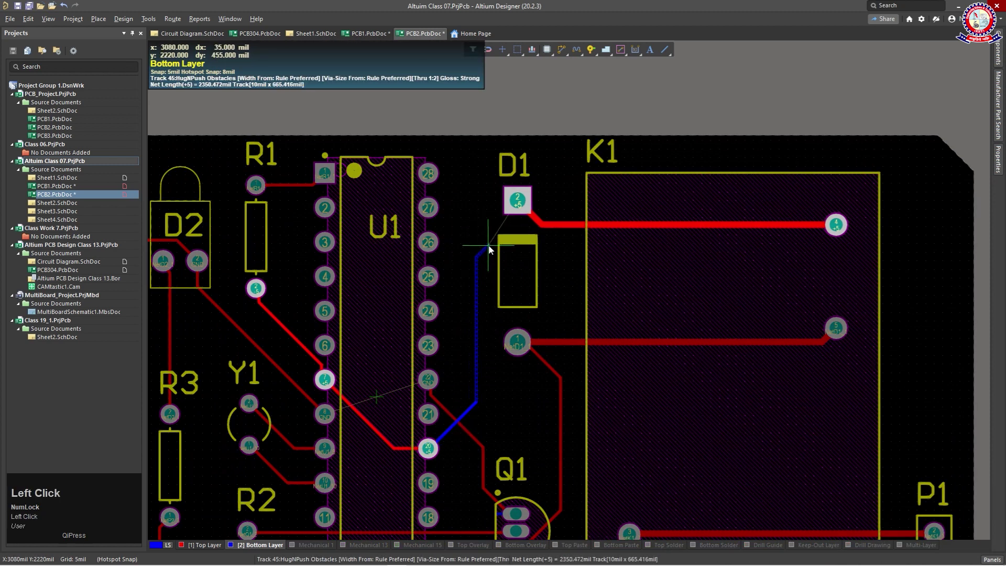
left_click(519, 204)
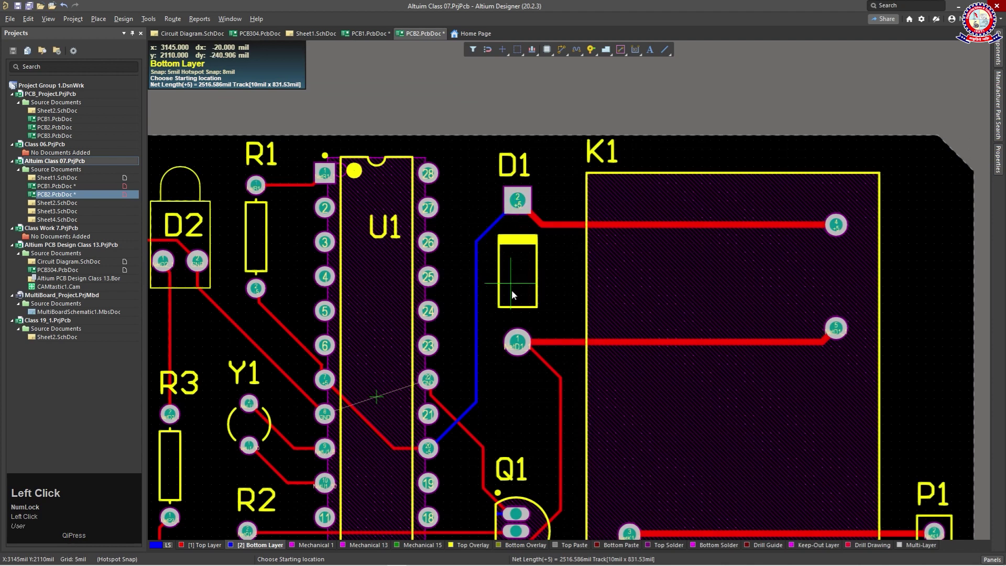
- Start a bottom-layer GND track linking U1's GND pins
left_click_drag(538, 422, 348, 399)
left_click(348, 398)
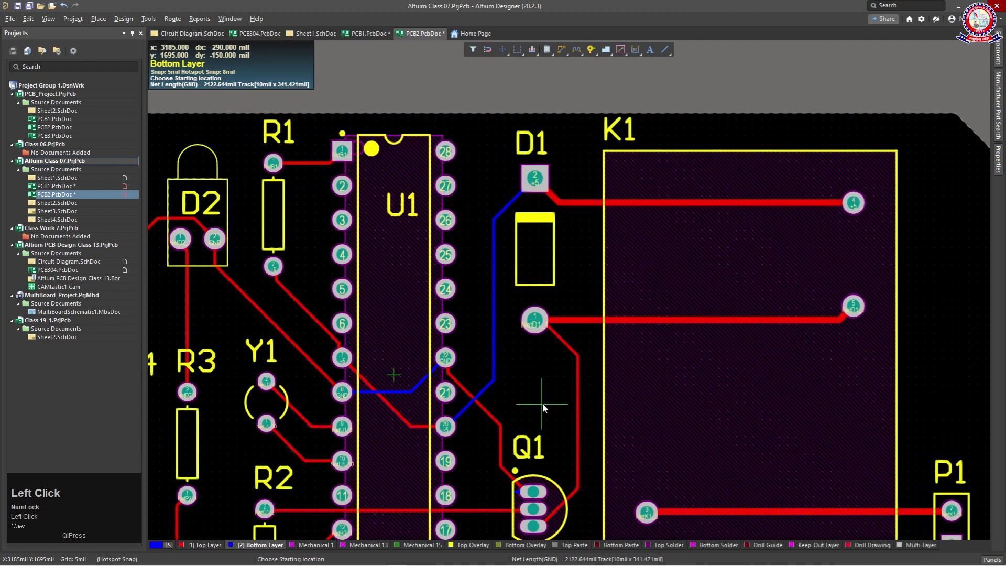
scroll("down", 3)
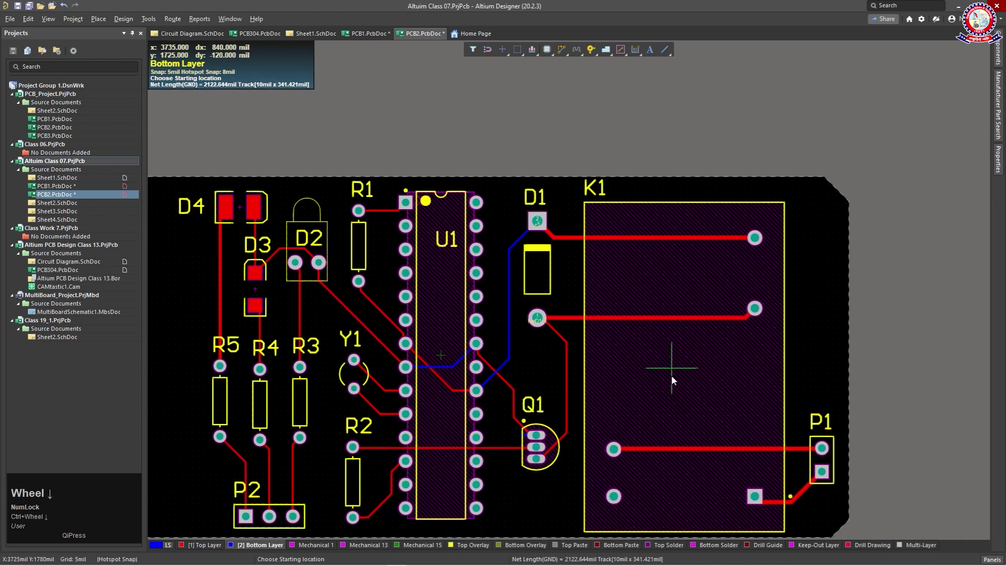
left_click_drag(555, 371, 538, 398)
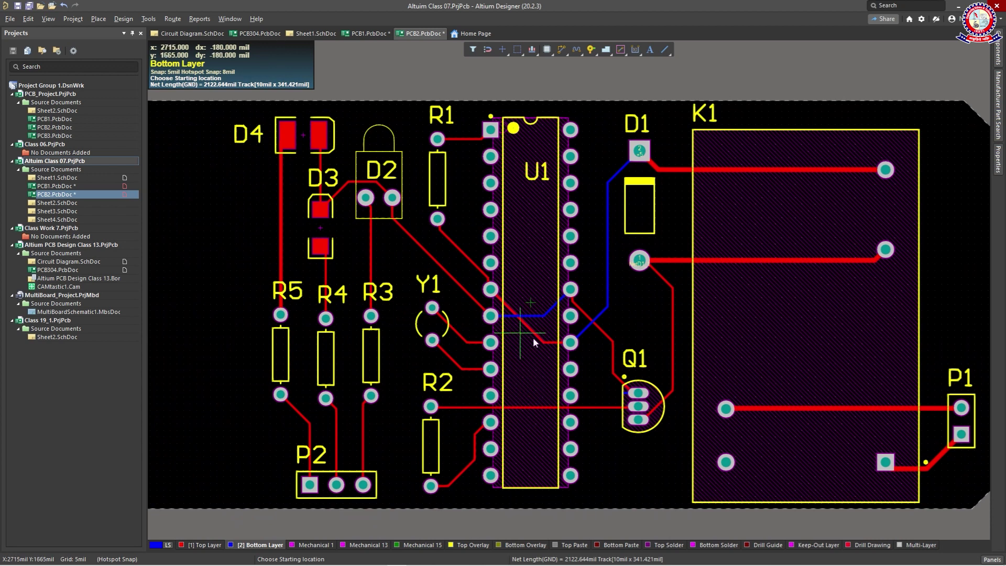
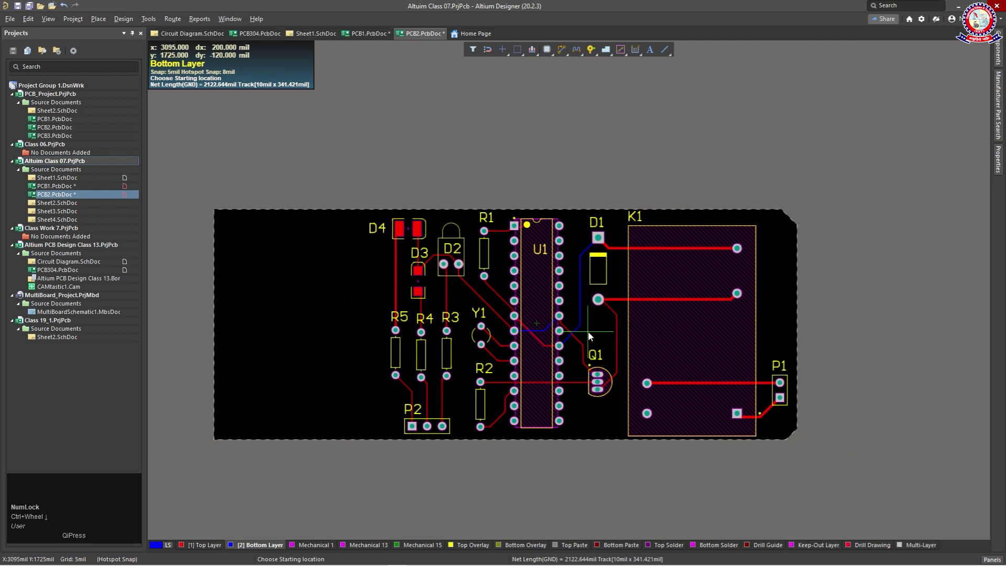
- Exit routing and switch the board to 3D Layout Mode from the View menu
right_click(592, 337)
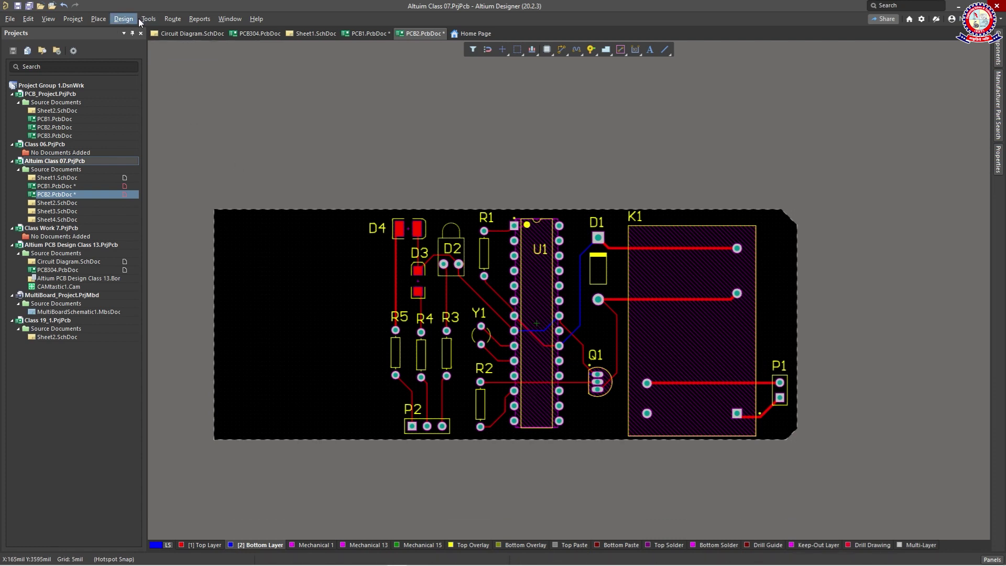
left_click(52, 19)
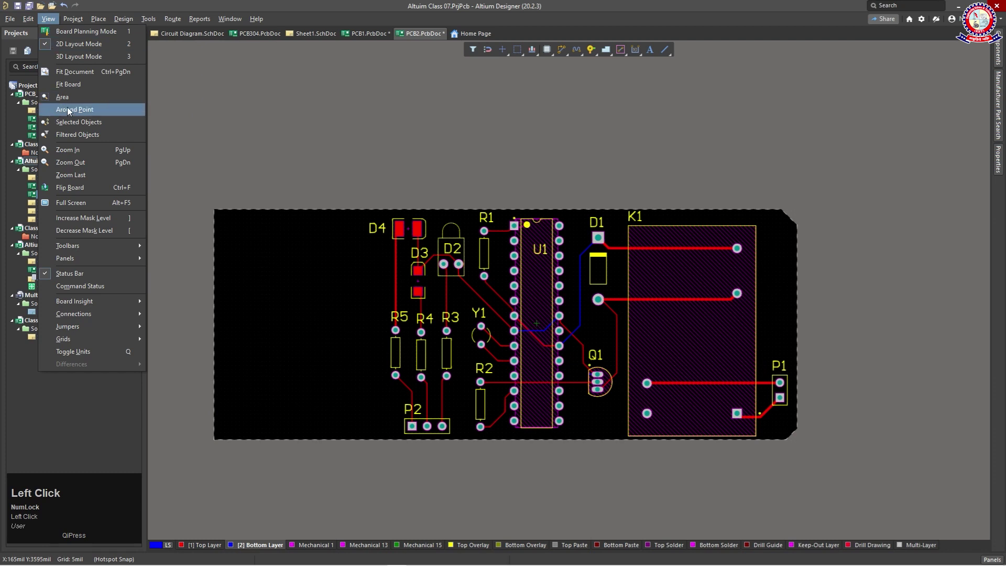